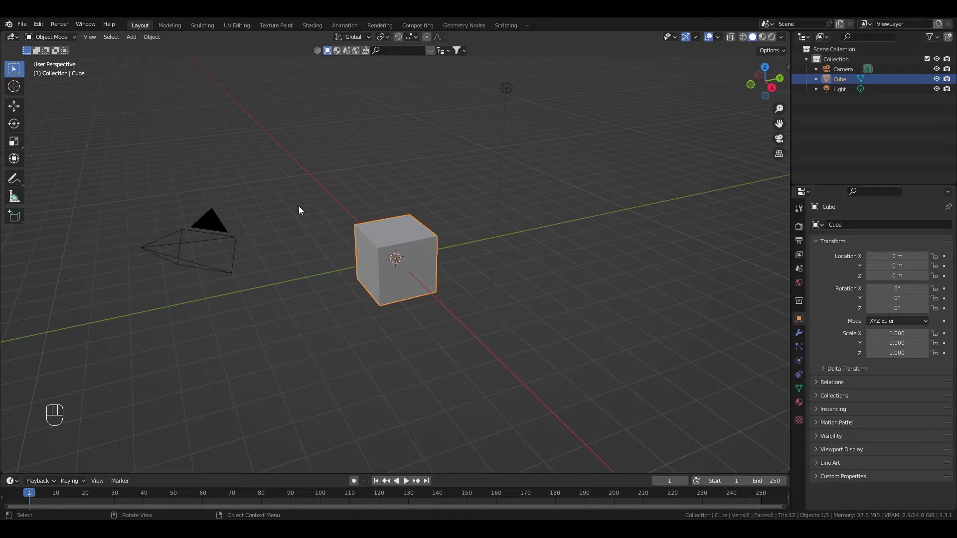
- Replace the default cube with a plane rotated 90° on X and apply the rotation
{"action": "key", "text": "Delete"}
{"action": "key", "text": "KP_1"}
{"action": "key", "text": "shift+a"}
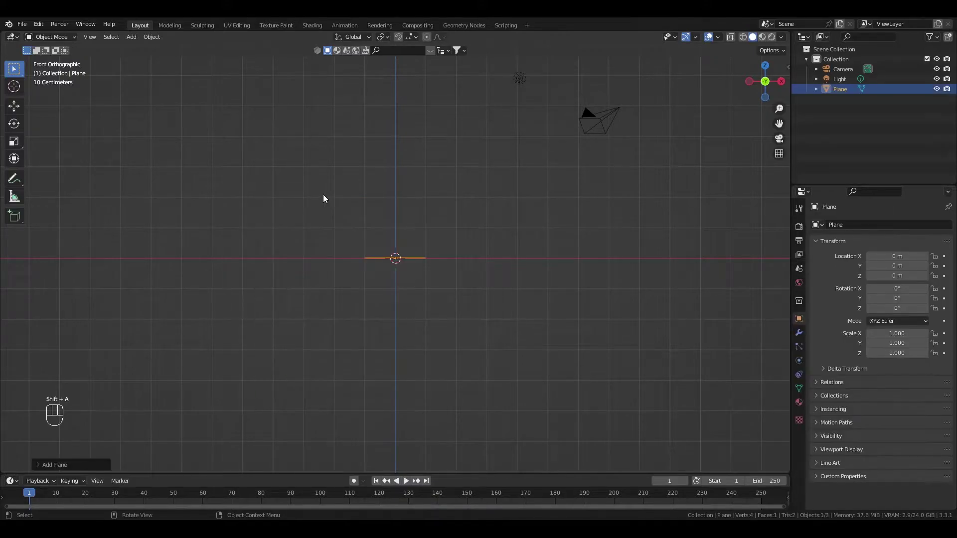
{"action": "key", "text": "r"}
{"action": "key", "text": "x"}
{"action": "key", "text": "KP_9"}
{"action": "key", "text": "KP_0"}
{"action": "key", "text": "Return"}
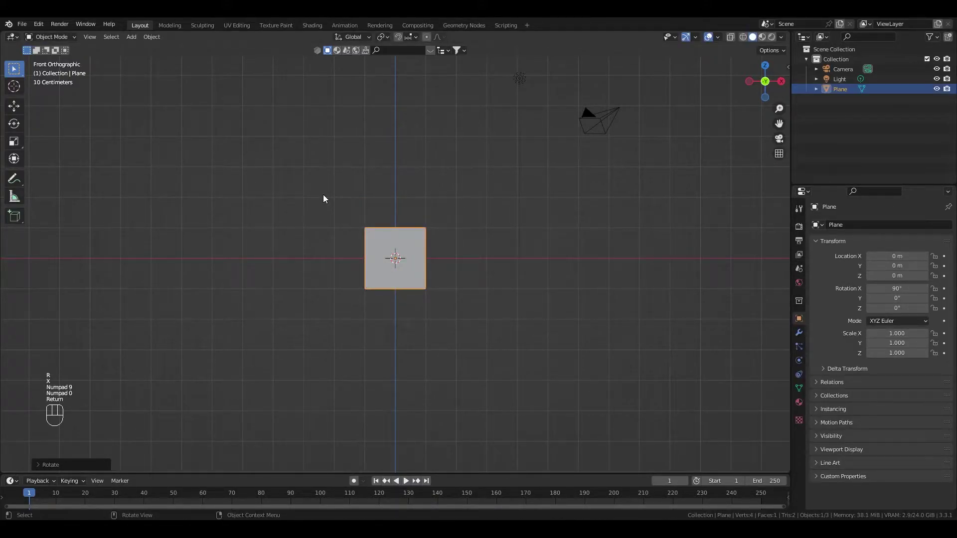
{"action": "key", "text": "ctrl+a"}
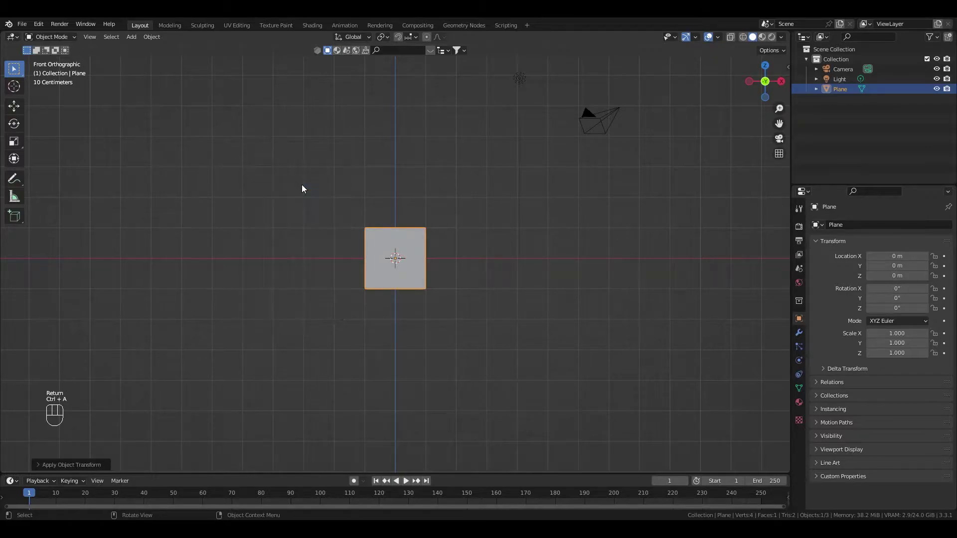
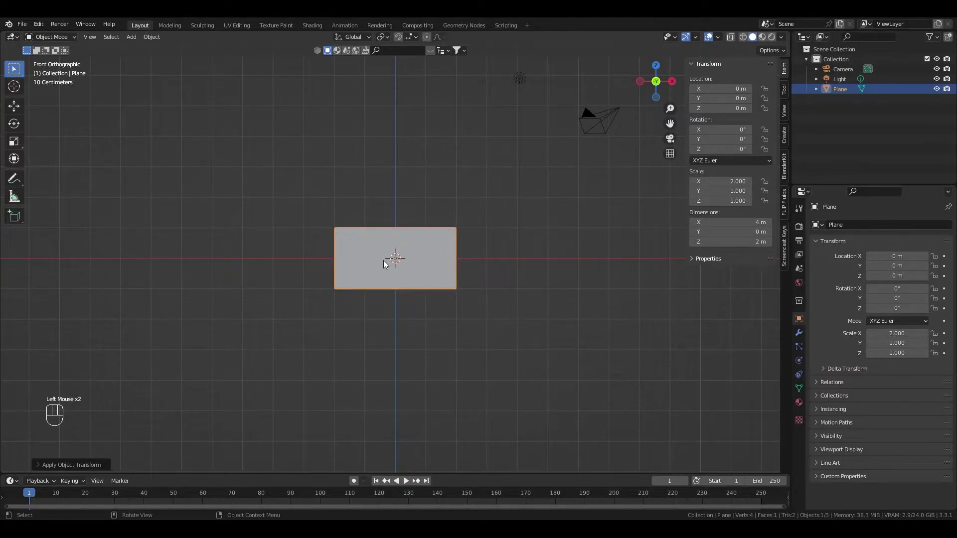
- Subdivide the plane once in Edit Mode into four faces
{"action": "key", "text": "Tab"}
{"action": "left_click_drag", "start_coordinate": [393, 240], "coordinate": [373, 240]}
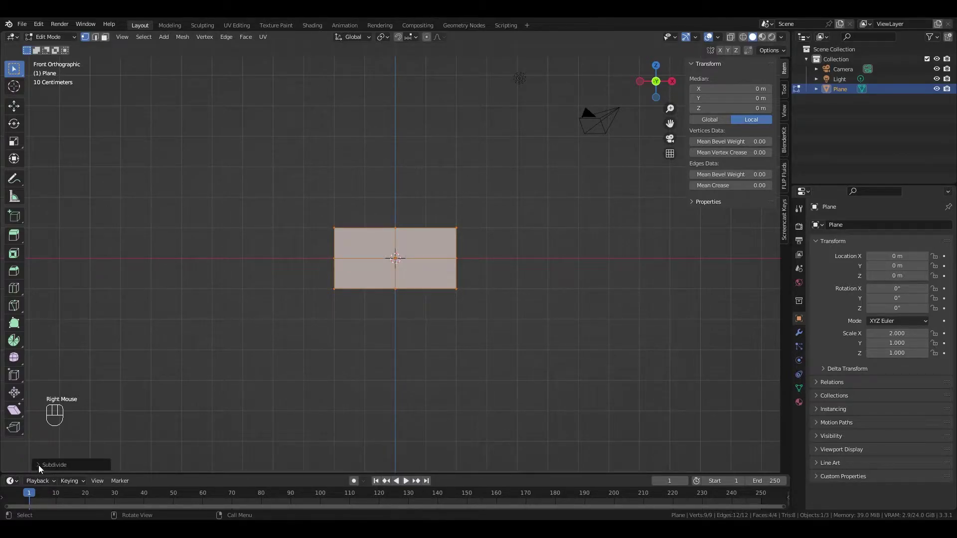
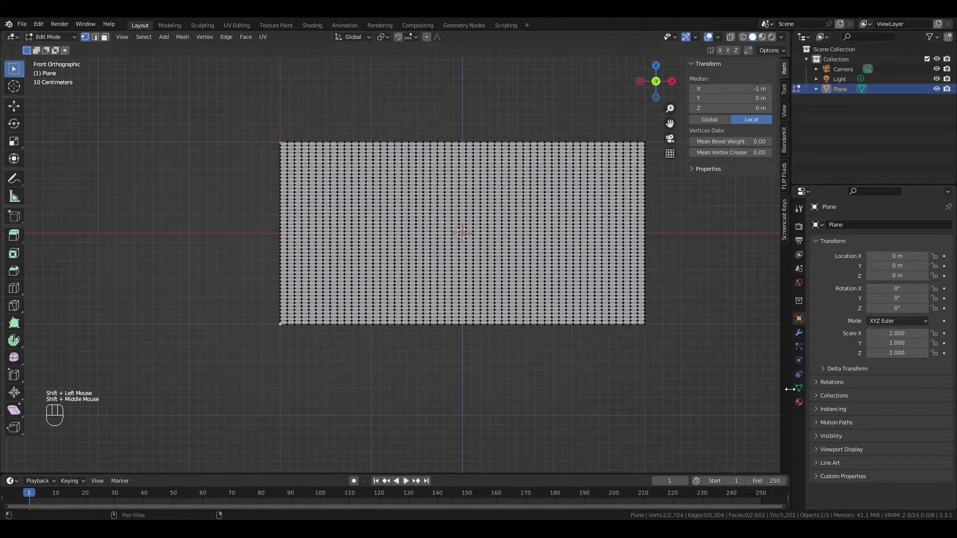
- Assign the plane's left-edge vertices to a new vertex group named Group
{"action": "left_click", "coordinate": [804, 389]}
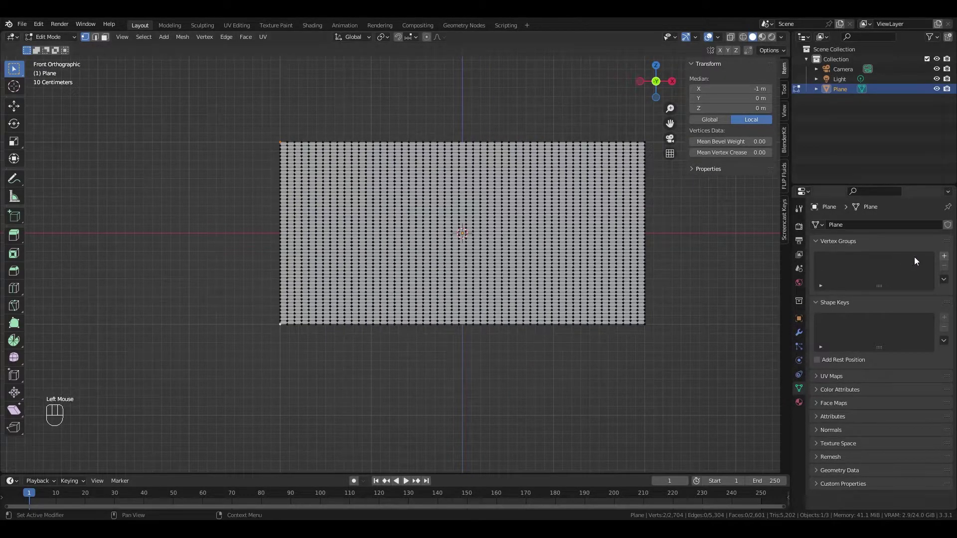
{"action": "left_click", "coordinate": [951, 259]}
{"action": "left_click", "coordinate": [835, 322]}
{"action": "key", "text": "Tab"}
{"action": "left_click_drag", "start_coordinate": [383, 238], "coordinate": [306, 238]}
{"action": "left_click_drag", "start_coordinate": [392, 263], "coordinate": [362, 281]}
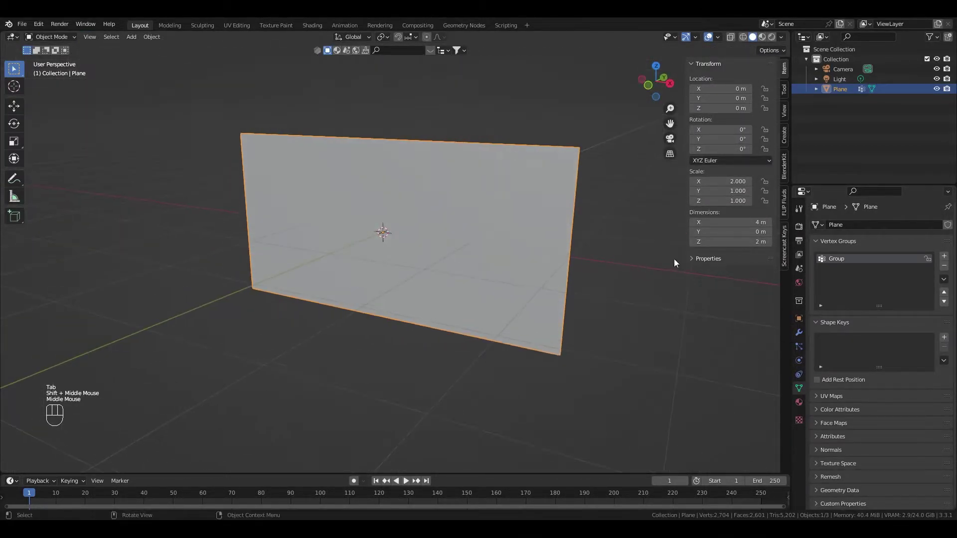
- Add cloth physics to the plane and pin it with the Group vertex group
{"action": "left_click", "coordinate": [803, 361]}
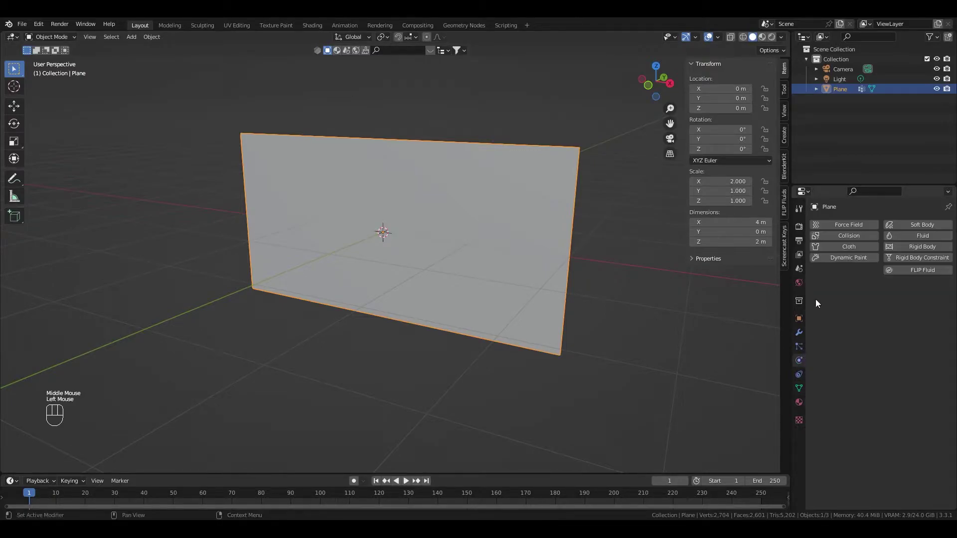
{"action": "left_click", "coordinate": [843, 249]}
{"action": "scroll", "scroll_direction": "down", "scroll_amount": 3}
{"action": "scroll", "scroll_direction": "down", "scroll_amount": 3}
{"action": "scroll", "scroll_direction": "down", "scroll_amount": 3}
{"action": "scroll", "scroll_direction": "down", "scroll_amount": 3}
{"action": "scroll", "scroll_direction": "down", "scroll_amount": 3}
{"action": "scroll", "scroll_direction": "down", "scroll_amount": 3}
{"action": "left_click", "coordinate": [835, 468]}
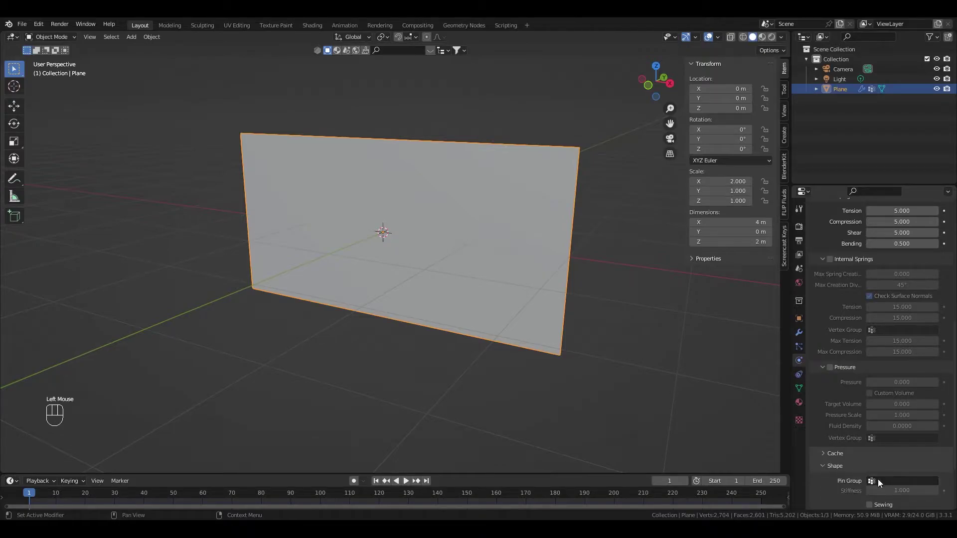
{"action": "left_click_drag", "start_coordinate": [885, 484], "coordinate": [861, 381]}
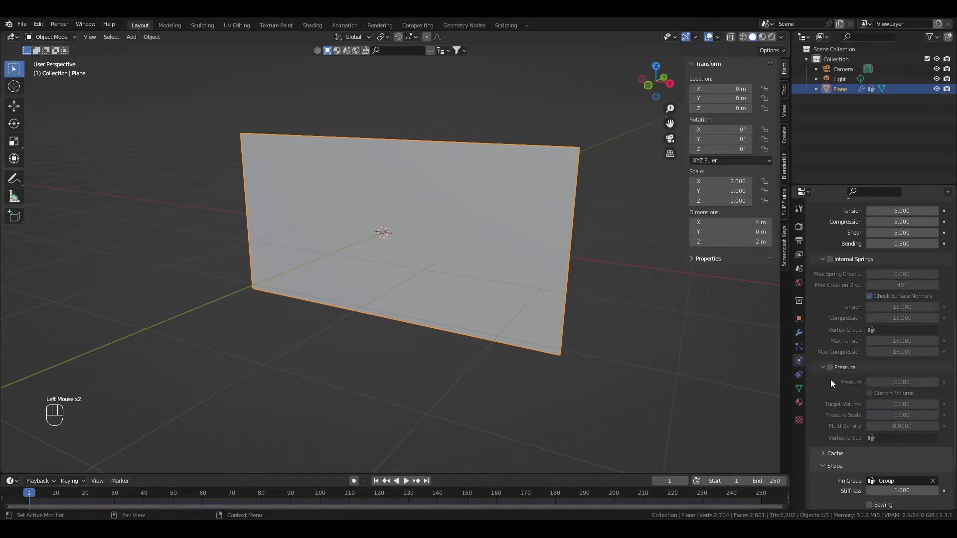
- Enable object and self collisions for the cloth
{"action": "scroll", "scroll_direction": "down", "scroll_amount": 3}
{"action": "left_click", "coordinate": [837, 479]}
{"action": "scroll", "scroll_direction": "down", "scroll_amount": 3}
{"action": "scroll", "scroll_direction": "down", "scroll_amount": 3}
{"action": "left_click", "coordinate": [834, 437]}
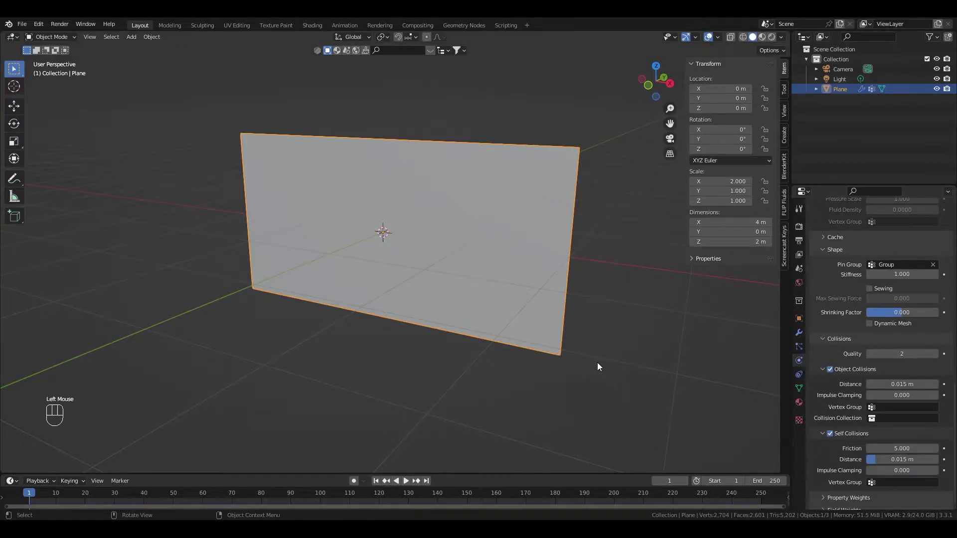
- Preview the cloth drooping, shade the plane smooth and return to frame 1
{"action": "key", "text": "space"}
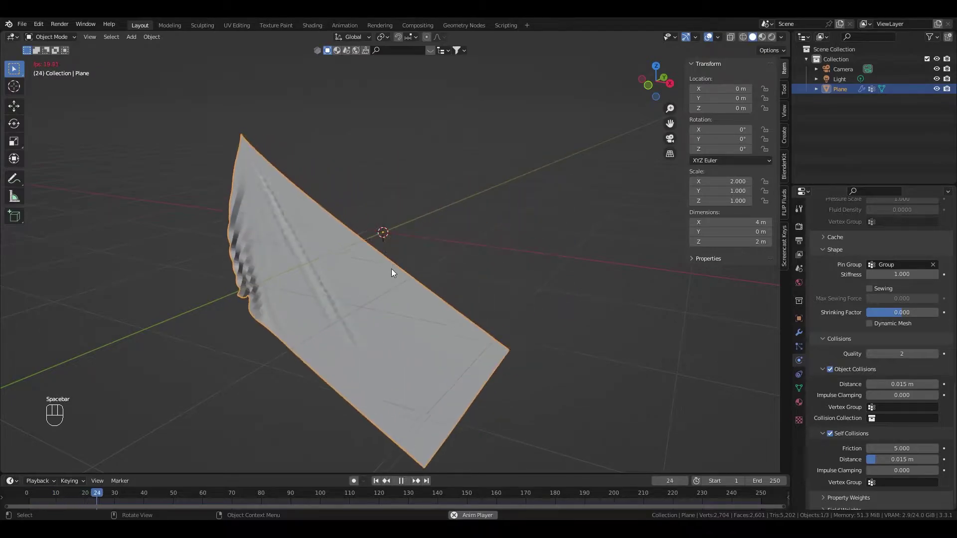
{"action": "key", "text": "space"}
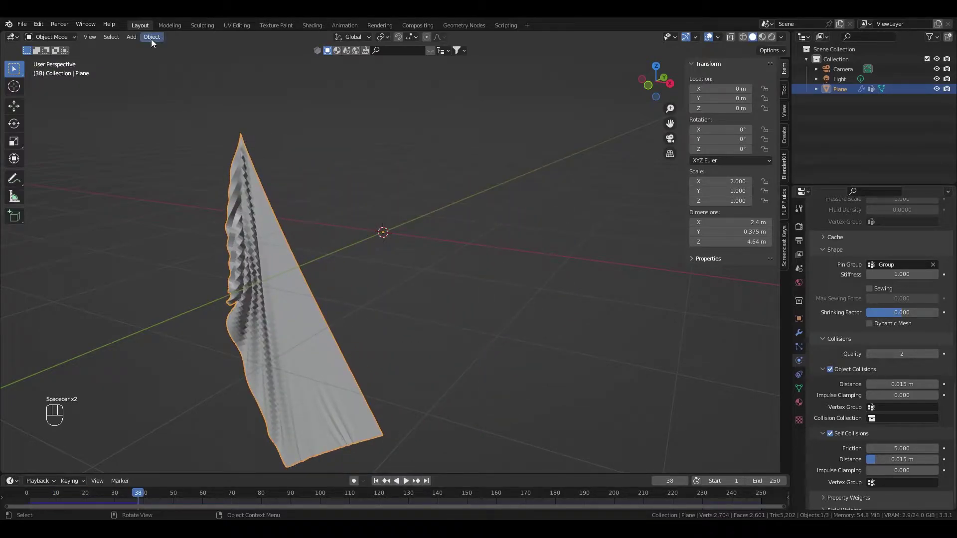
{"action": "left_click_drag", "start_coordinate": [154, 40], "coordinate": [127, 62]}
{"action": "left_click_drag", "start_coordinate": [153, 36], "coordinate": [189, 256]}
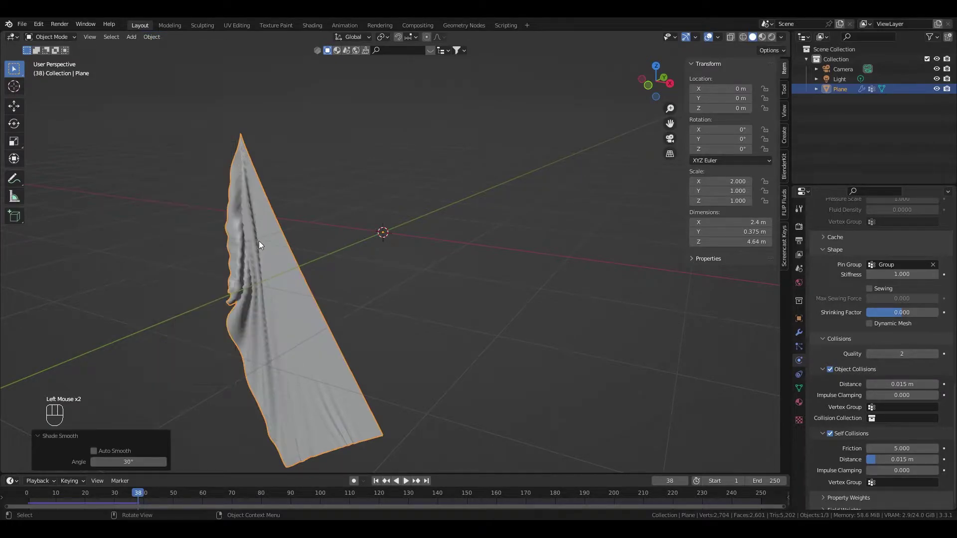
{"action": "left_click", "coordinate": [377, 481]}
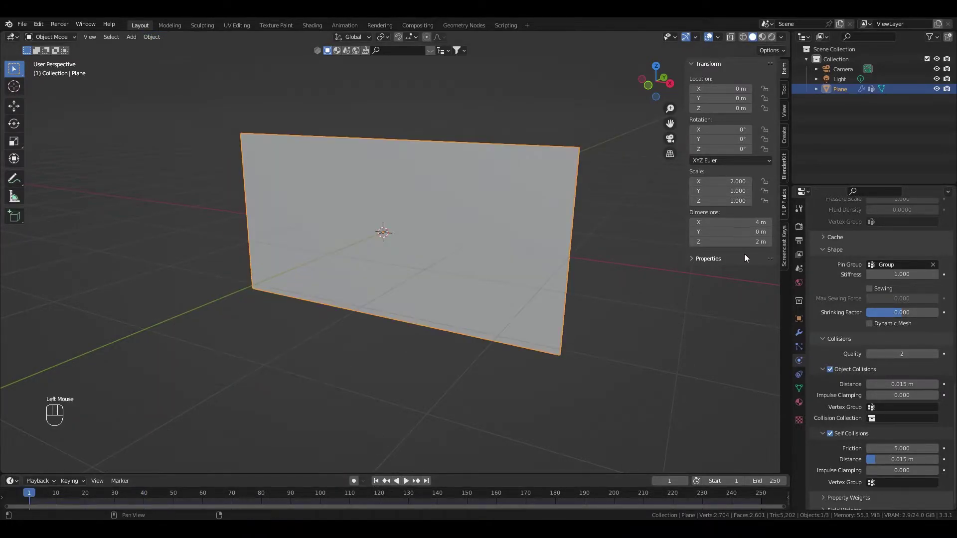
- Add a 0.01 m Solidify modifier and a Subdivision Surface modifier after the cloth
{"action": "left_click", "coordinate": [800, 336]}
{"action": "left_click_drag", "start_coordinate": [859, 226], "coordinate": [760, 395]}
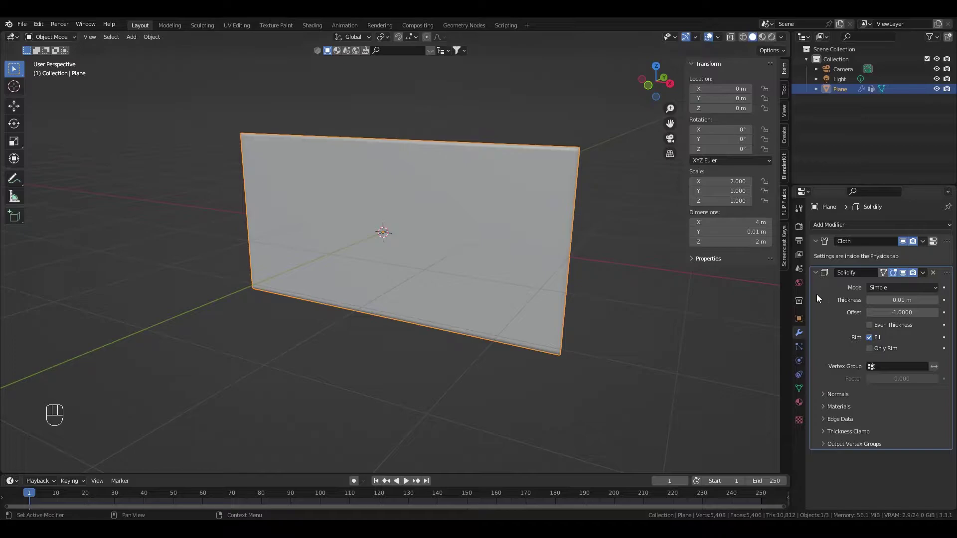
{"action": "left_click", "coordinate": [819, 275]}
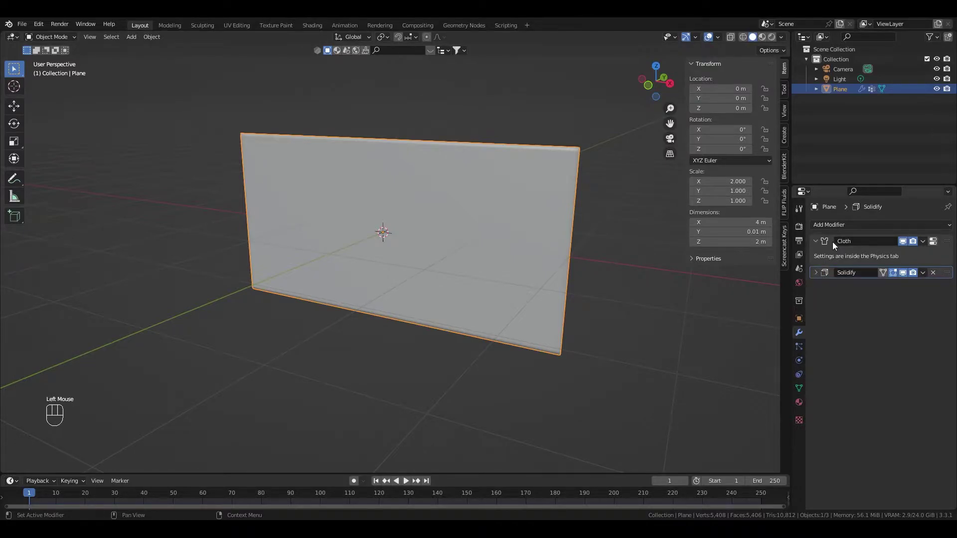
{"action": "left_click_drag", "start_coordinate": [839, 229], "coordinate": [760, 408]}
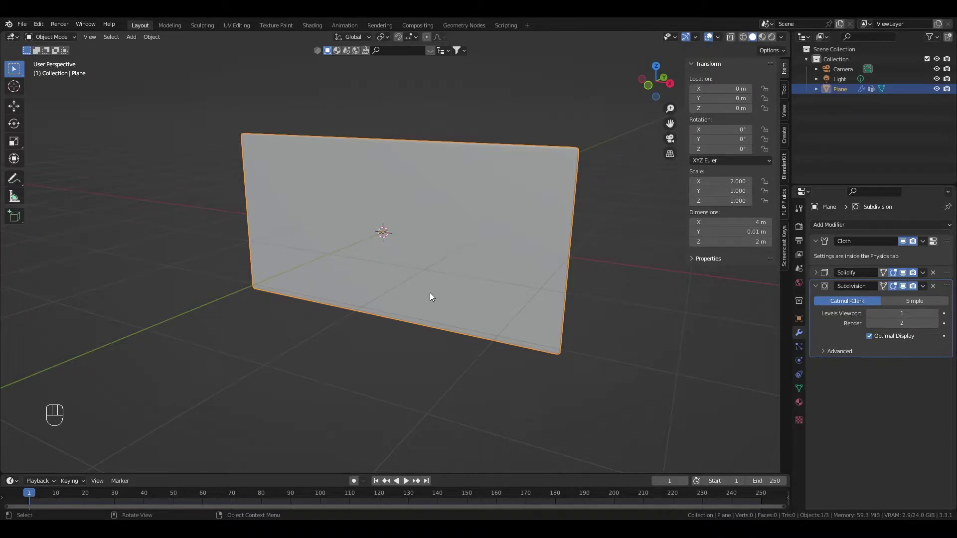
- Add a Wind force field rotated 90° on Y to face the flag
{"action": "key", "text": "shift+a"}
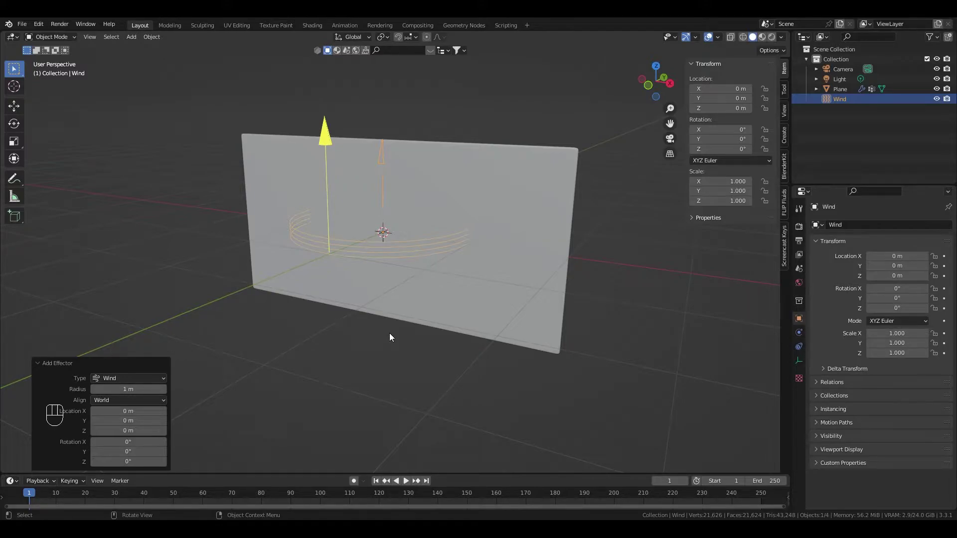
{"action": "key", "text": "r"}
{"action": "key", "text": "y"}
{"action": "key", "text": "KP_9"}
{"action": "key", "text": "KP_0"}
{"action": "key", "text": "Return"}
- Move the wind about 3.9 m left of the flag and tilt it slightly
{"action": "left_click", "coordinate": [16, 107]}
{"action": "left_click", "coordinate": [420, 239]}
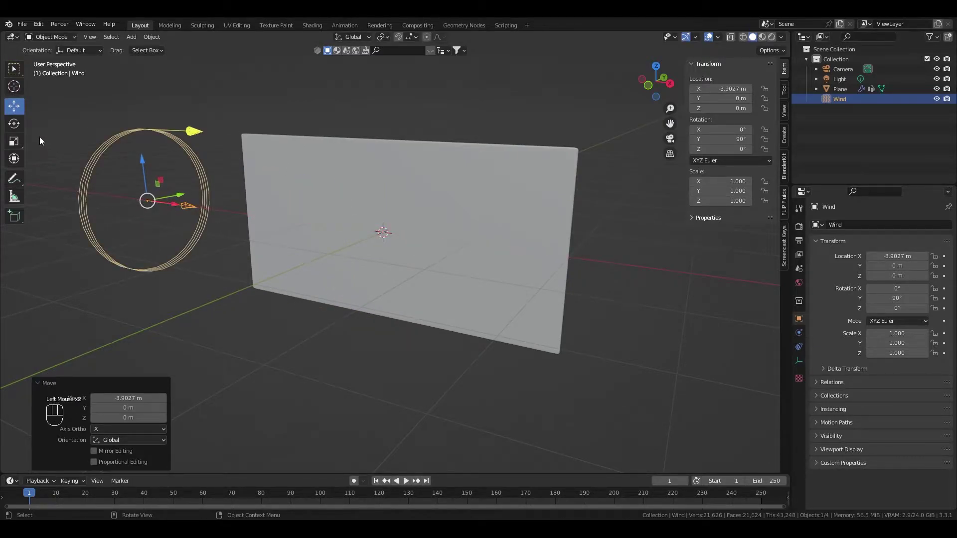
{"action": "left_click", "coordinate": [12, 123]}
{"action": "double_click", "coordinate": [135, 213]}
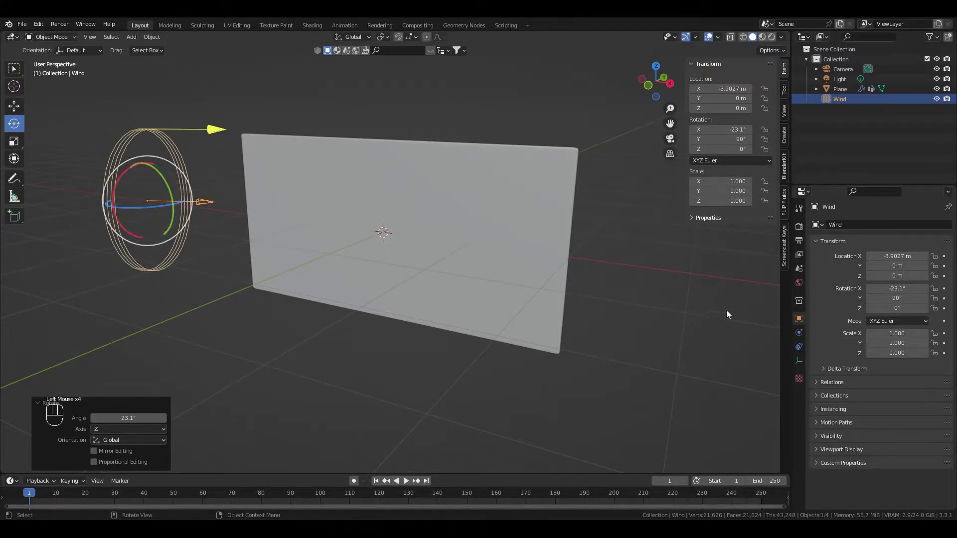
{"action": "left_click", "coordinate": [801, 335]}
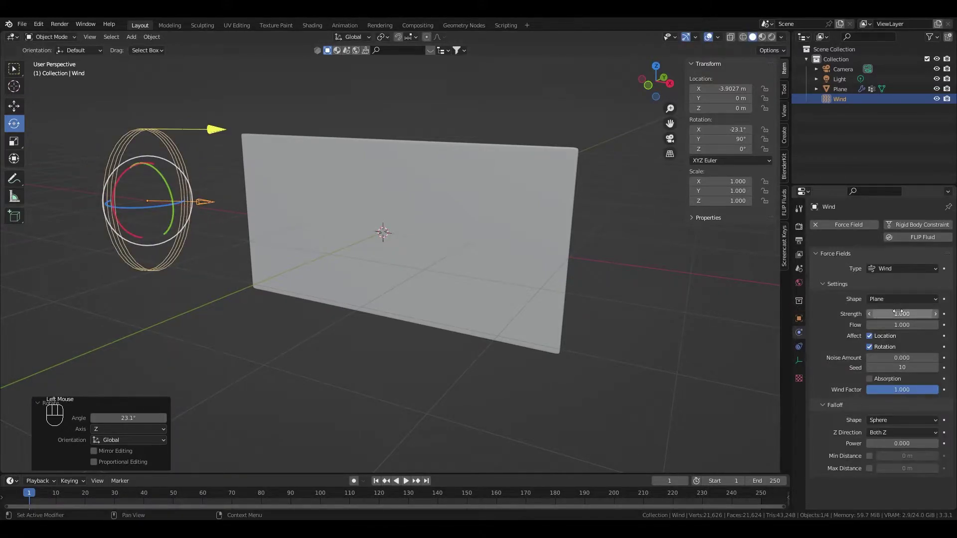
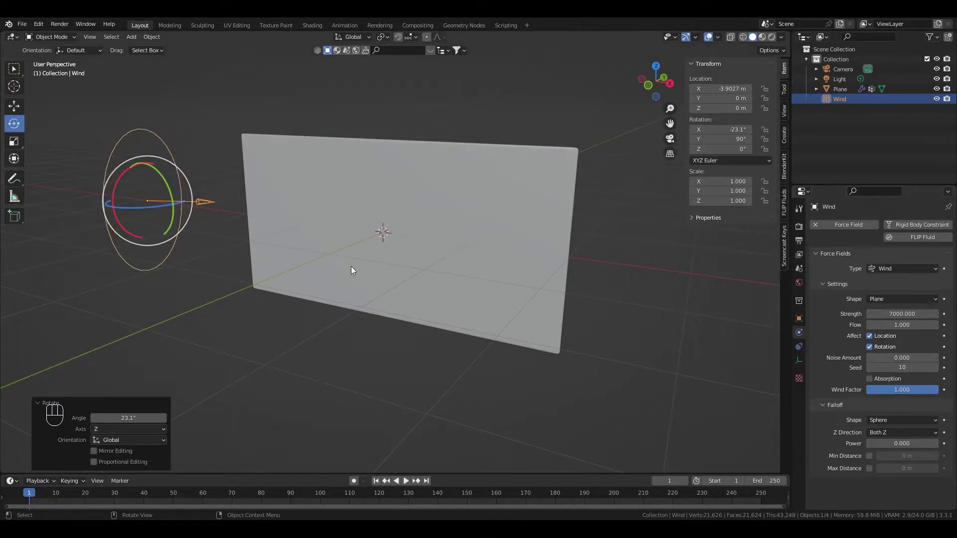
{"action": "key", "text": "space"}
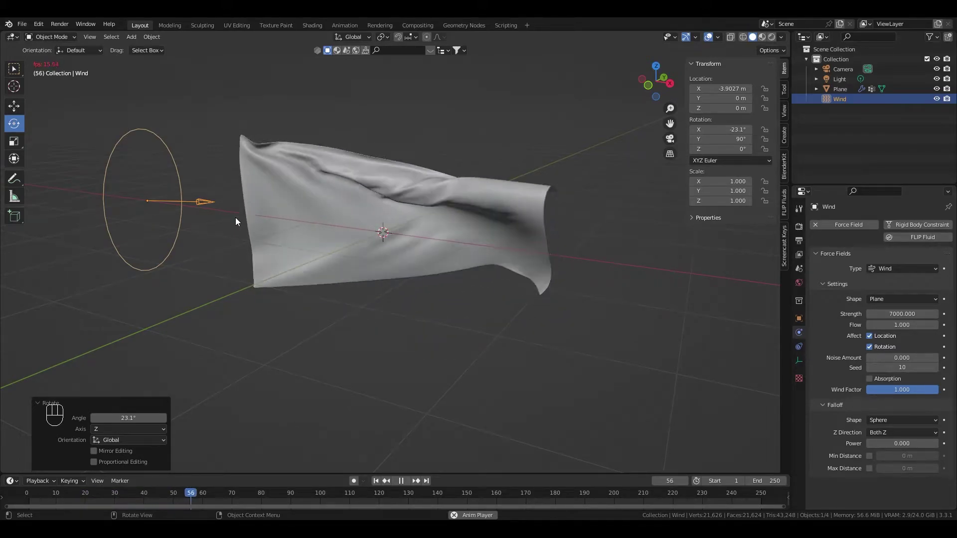
{"action": "key", "text": "space"}
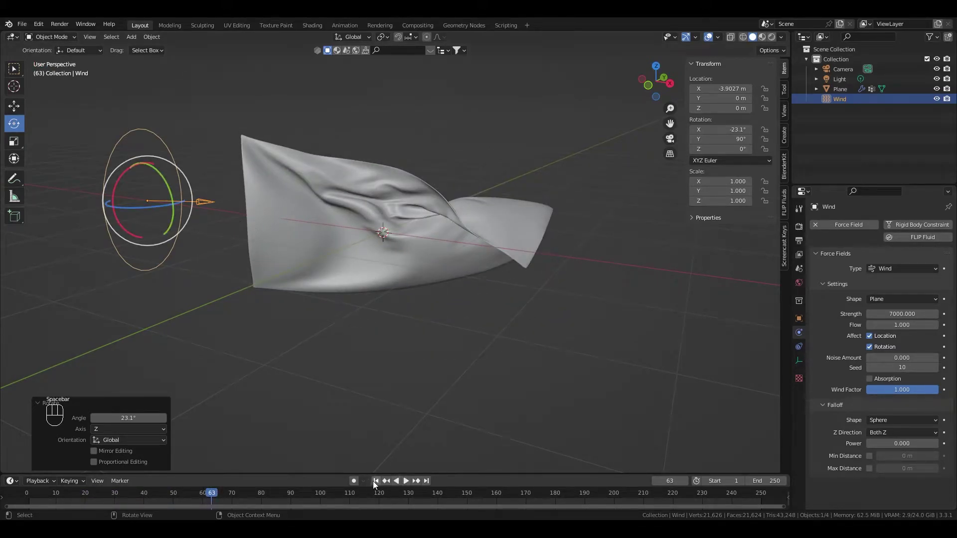
{"action": "left_click", "coordinate": [376, 485]}
{"action": "left_click_drag", "start_coordinate": [328, 352], "coordinate": [341, 353]}
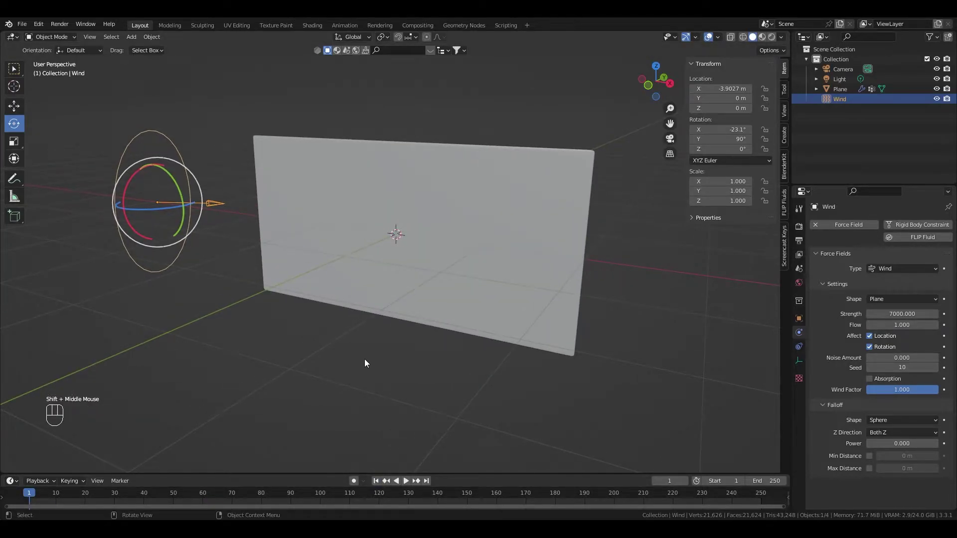
{"action": "key", "text": "KP_7"}
{"action": "left_click_drag", "start_coordinate": [309, 358], "coordinate": [428, 352]}
- Add a cylinder for the pole and thin it to 0.11 m across, keeping its height
{"action": "scroll", "scroll_direction": "up", "scroll_amount": 3}
{"action": "left_click_drag", "start_coordinate": [330, 341], "coordinate": [395, 301]}
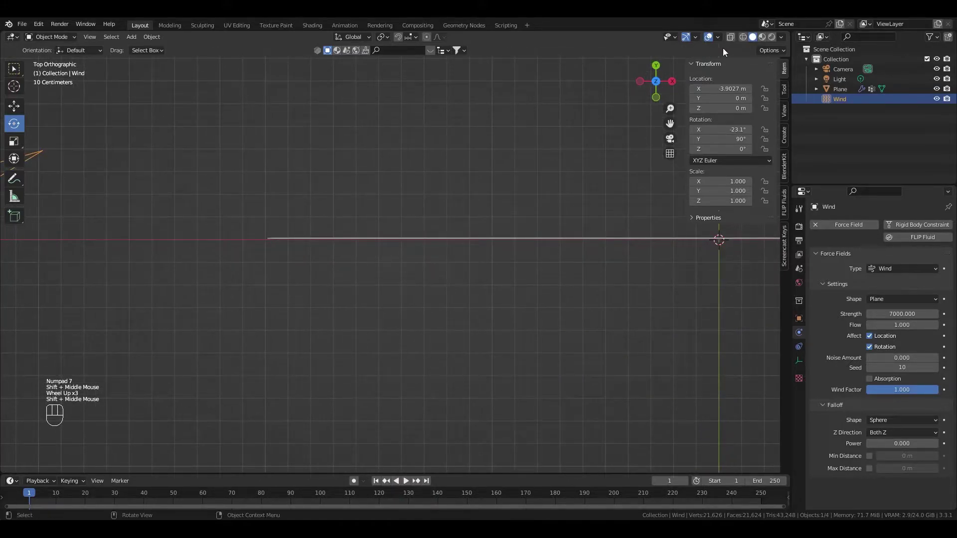
{"action": "left_click", "coordinate": [743, 38]}
{"action": "key", "text": "shift+a"}
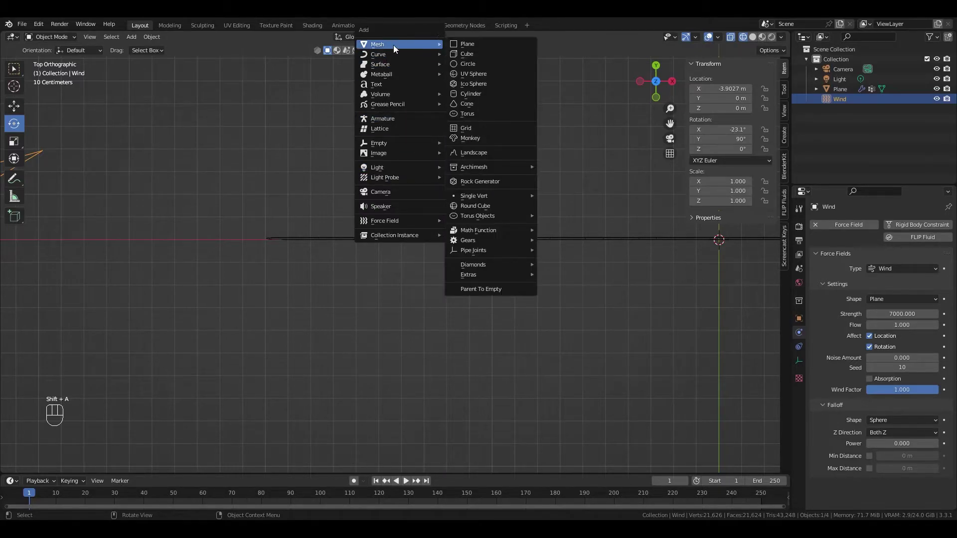
{"action": "scroll", "scroll_direction": "down", "scroll_amount": 3}
{"action": "left_click_drag", "start_coordinate": [463, 222], "coordinate": [427, 221]}
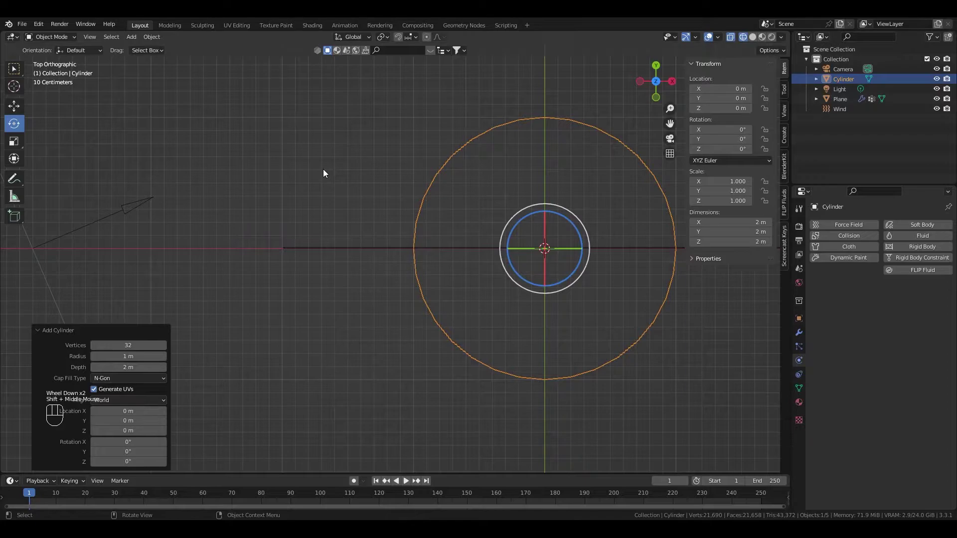
{"action": "key", "text": "s"}
{"action": "key", "text": "shift+z"}
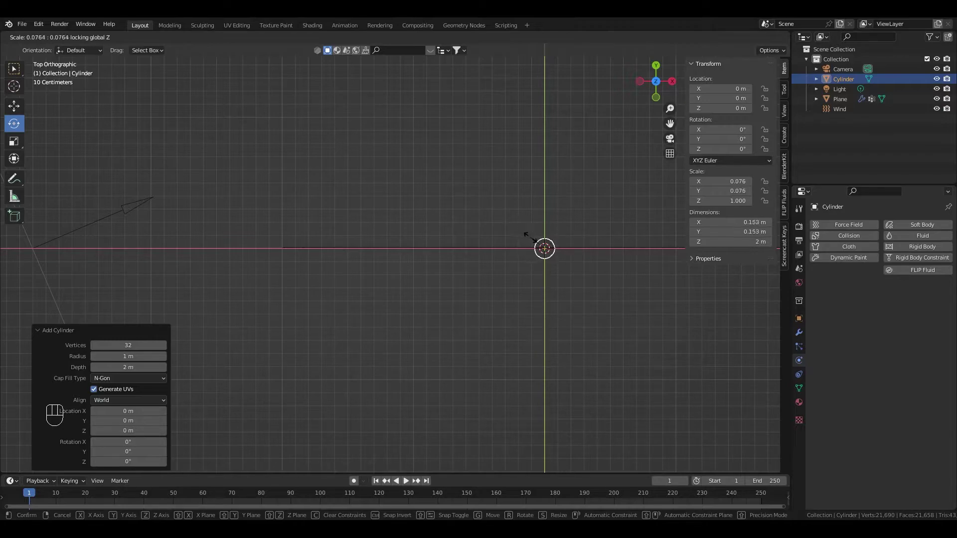
{"action": "left_click", "coordinate": [538, 243]}
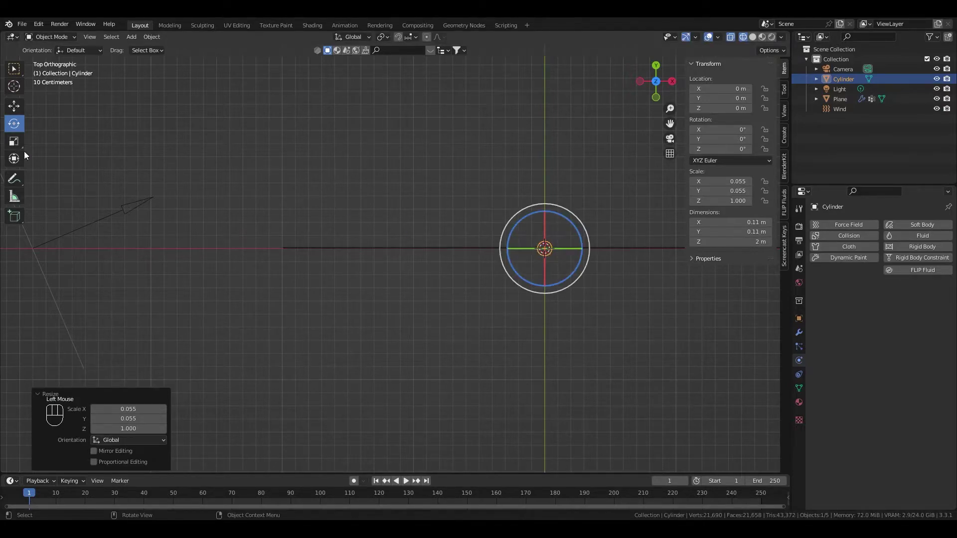
- Slide the cylinder to X −2.05 m against the flag's left edge
{"action": "left_click", "coordinate": [16, 108]}
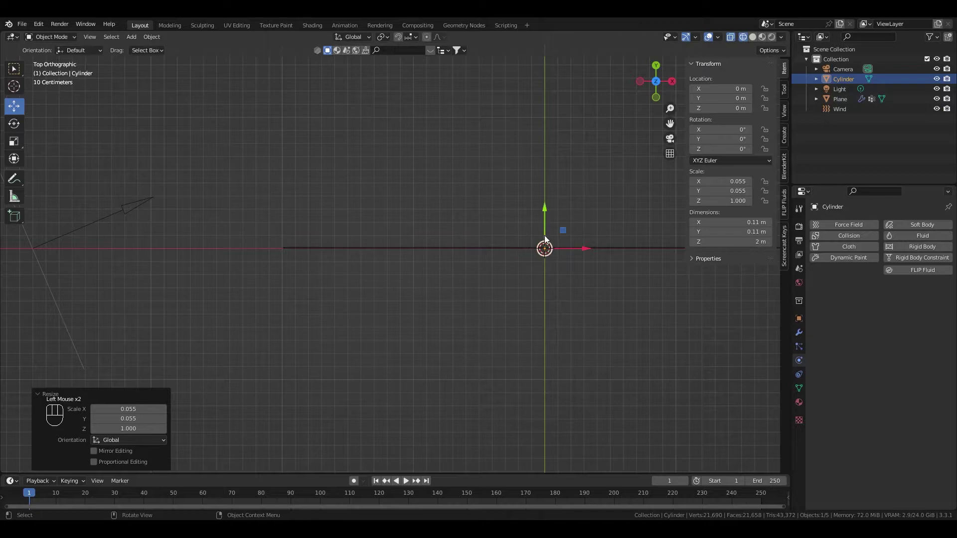
{"action": "left_click_drag", "start_coordinate": [584, 246], "coordinate": [542, 247]}
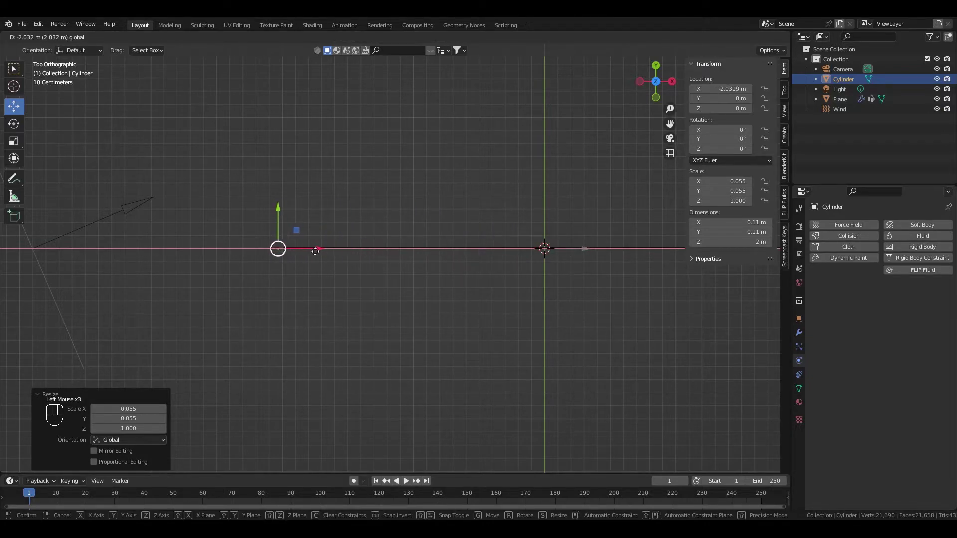
{"action": "scroll", "scroll_direction": "up", "scroll_amount": 3}
{"action": "middle_click", "coordinate": [298, 265]}
{"action": "scroll", "scroll_direction": "up", "scroll_amount": 3}
{"action": "left_click_drag", "start_coordinate": [420, 275], "coordinate": [503, 281]}
{"action": "scroll", "scroll_direction": "up", "scroll_amount": 3}
{"action": "scroll", "scroll_direction": "down", "scroll_amount": 3}
{"action": "key", "text": "KP_1"}
{"action": "scroll", "scroll_direction": "down", "scroll_amount": 3}
{"action": "left_click", "coordinate": [757, 39]}
{"action": "left_click_drag", "start_coordinate": [426, 233], "coordinate": [402, 219]}
{"action": "left_click_drag", "start_coordinate": [385, 237], "coordinate": [373, 187]}
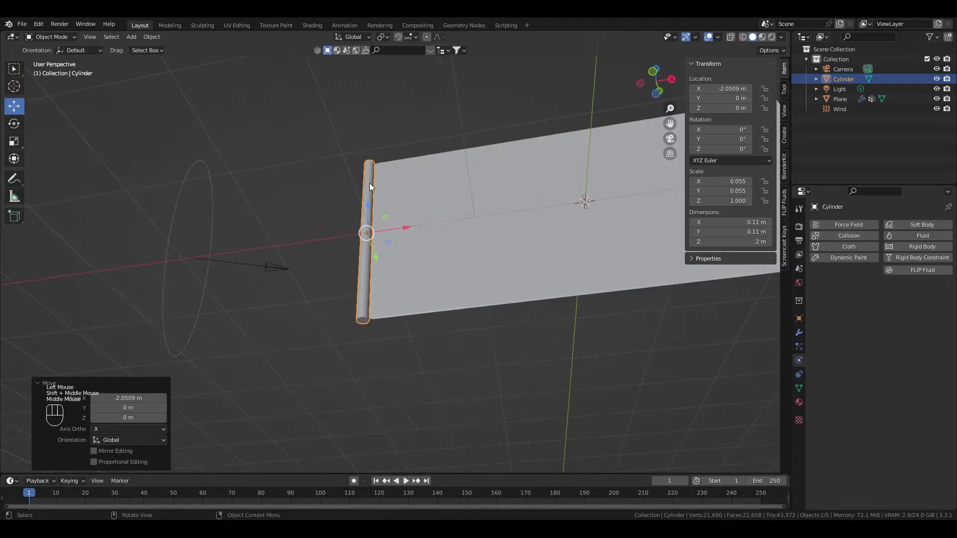
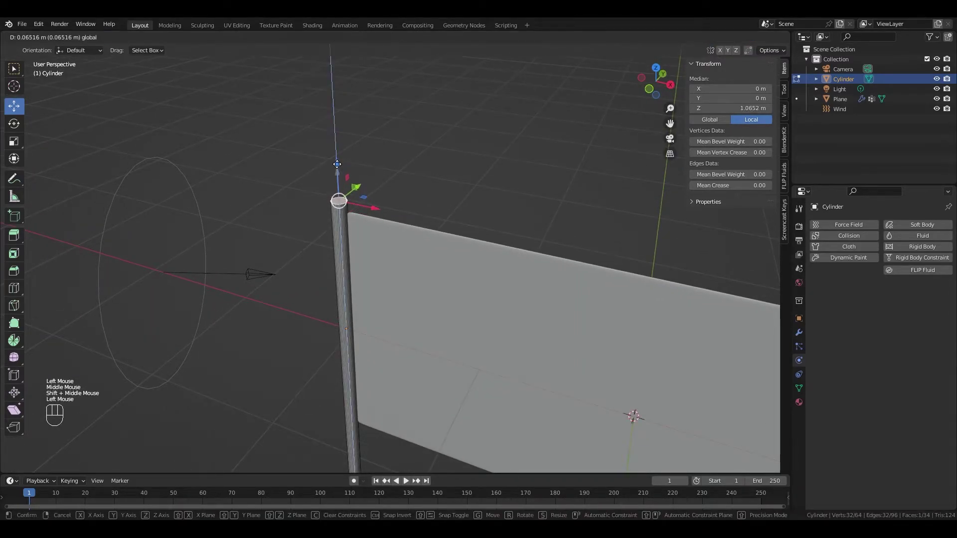
- Raise the pole to 6.24 m and extrude a narrower spike from its top
{"action": "key", "text": "Tab"}
{"action": "key", "text": "ctrl+a"}
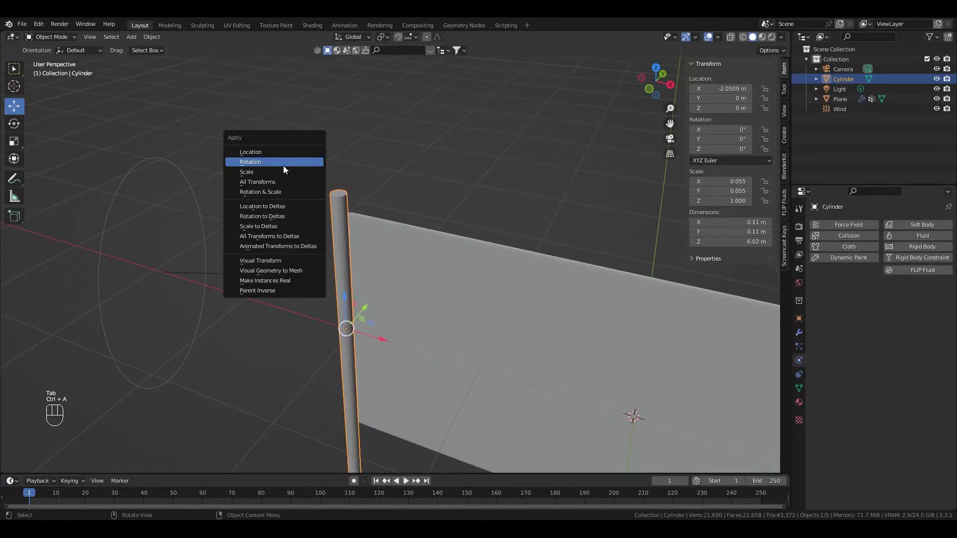
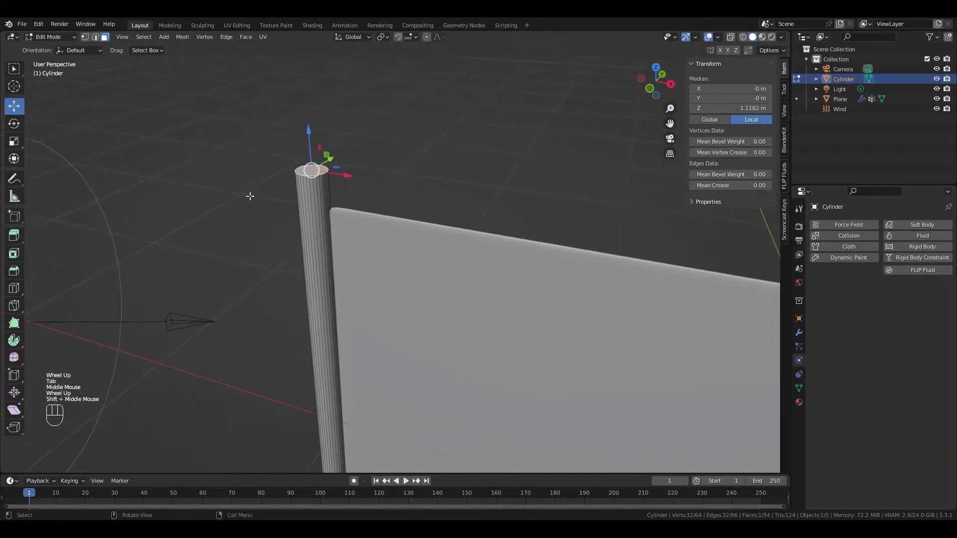
{"action": "key", "text": "e"}
{"action": "key", "text": "Return"}
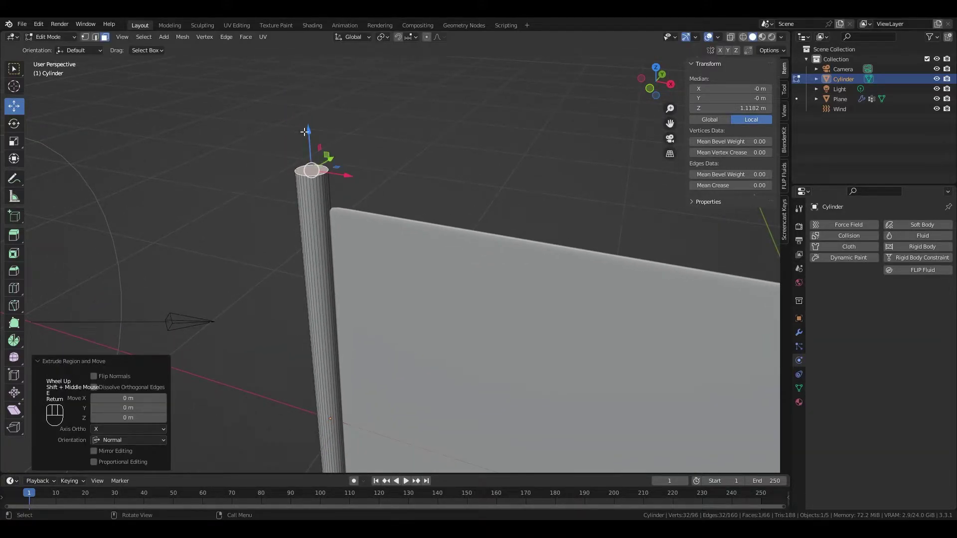
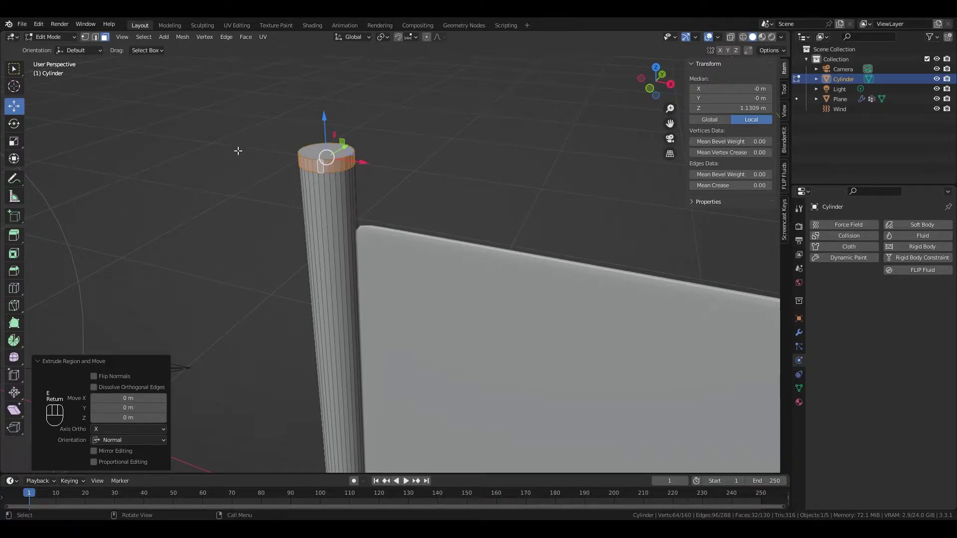
{"action": "key", "text": "s"}
{"action": "key", "text": "shift+z"}
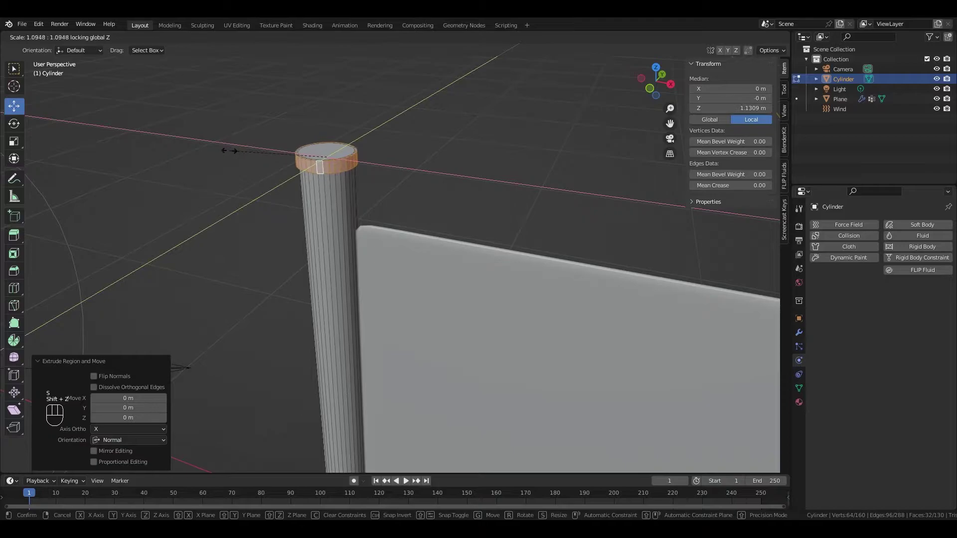
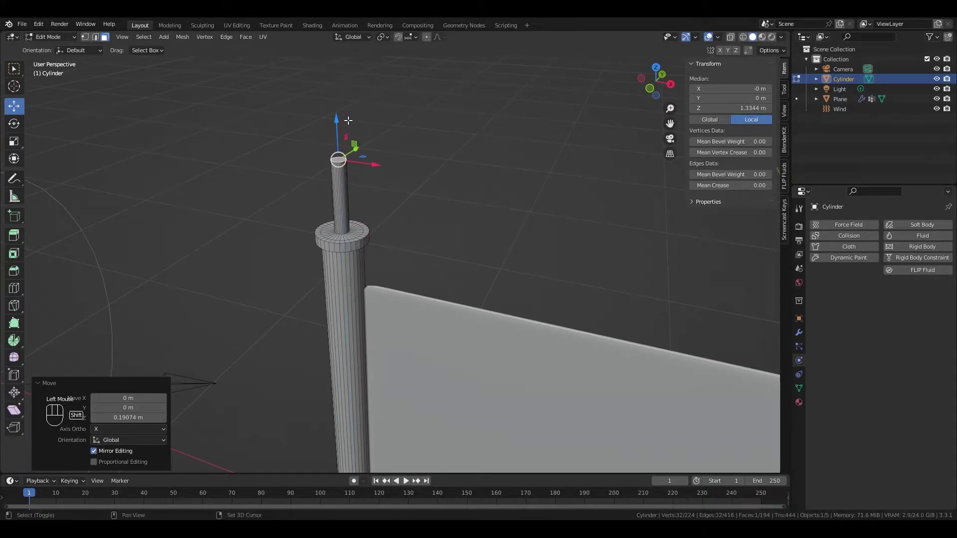
- Snap the 3D cursor to the spike tip and auto-smooth the pole's shading
{"action": "key", "text": "shift+s"}
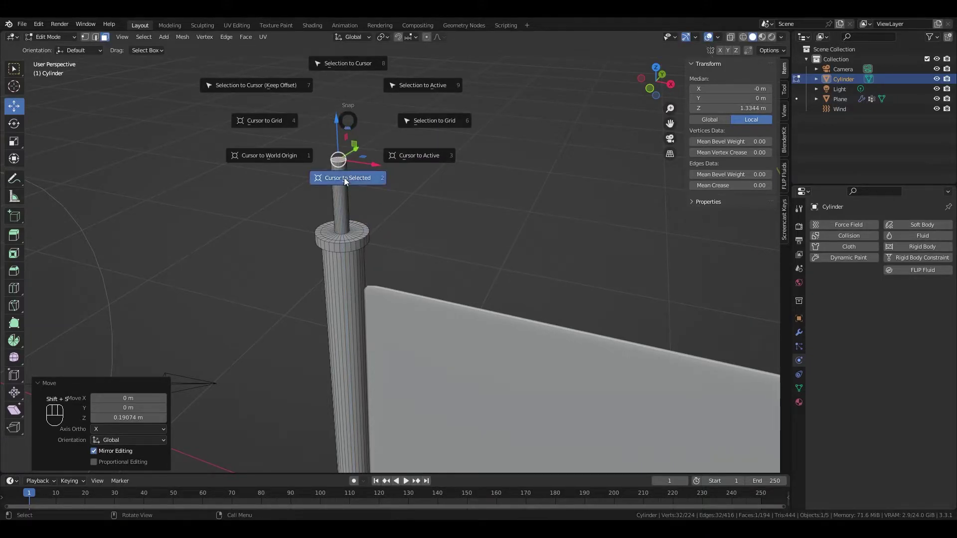
{"action": "key", "text": "Tab"}
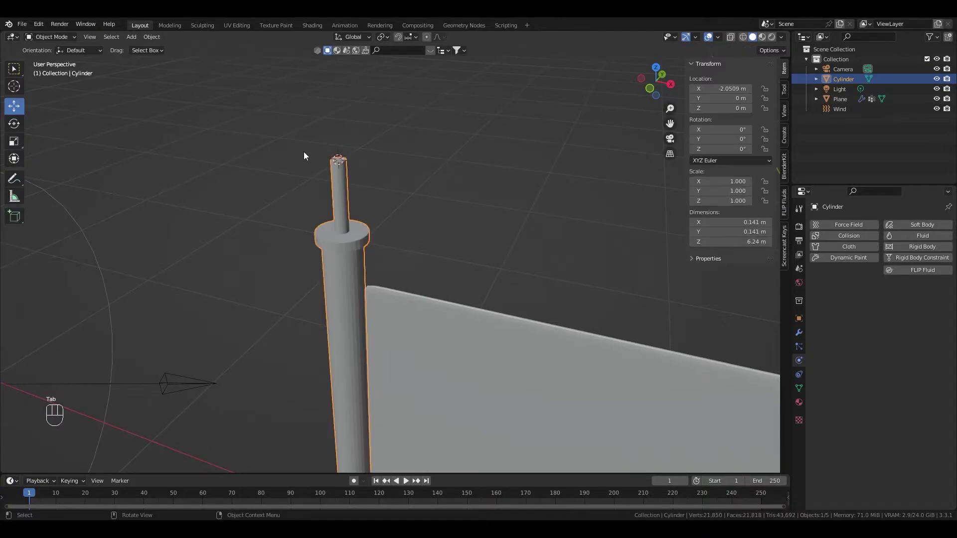
{"action": "left_click", "coordinate": [154, 40]}
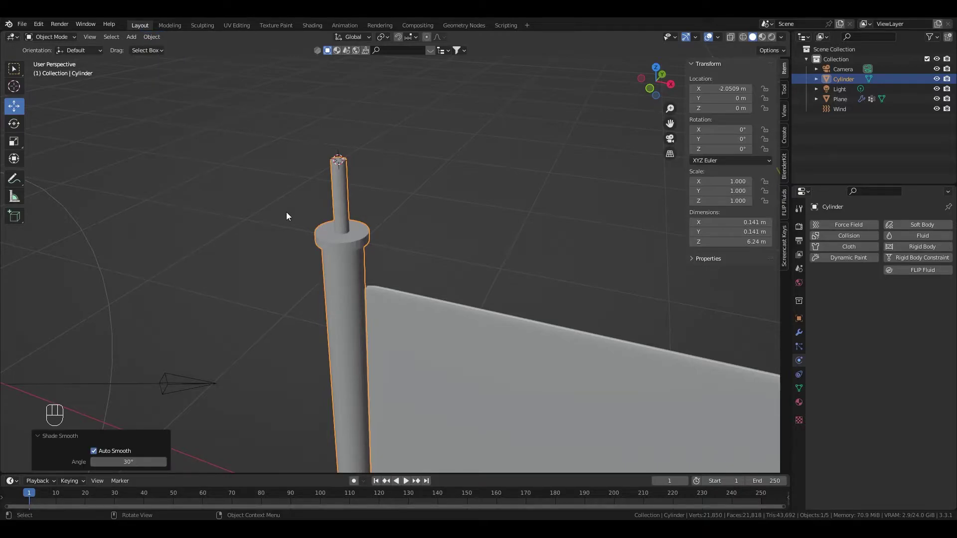
- Add a UV sphere at the top of the pole
{"action": "key", "text": "shift+a"}
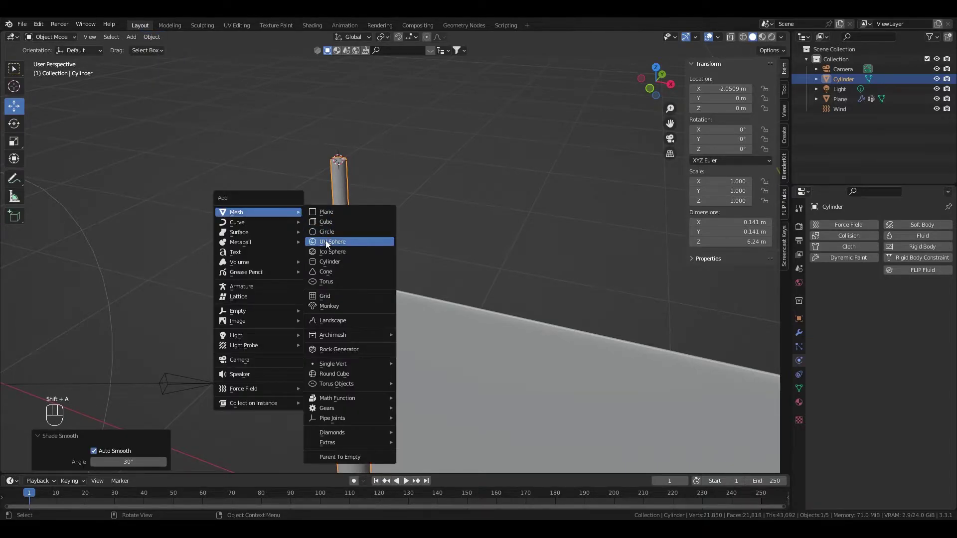
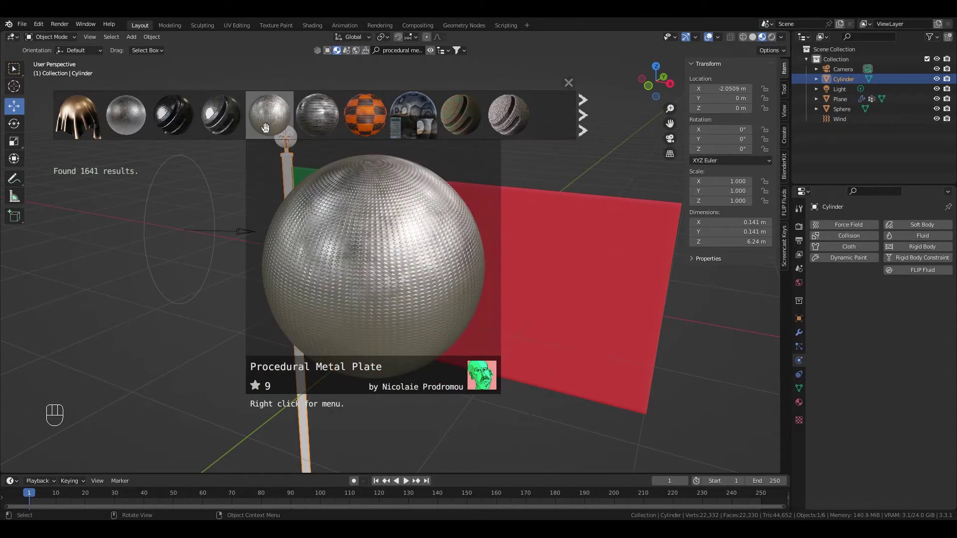
- Apply a BlenderKit dark metal material to the pole and select the sphere
{"action": "left_click", "coordinate": [588, 122]}
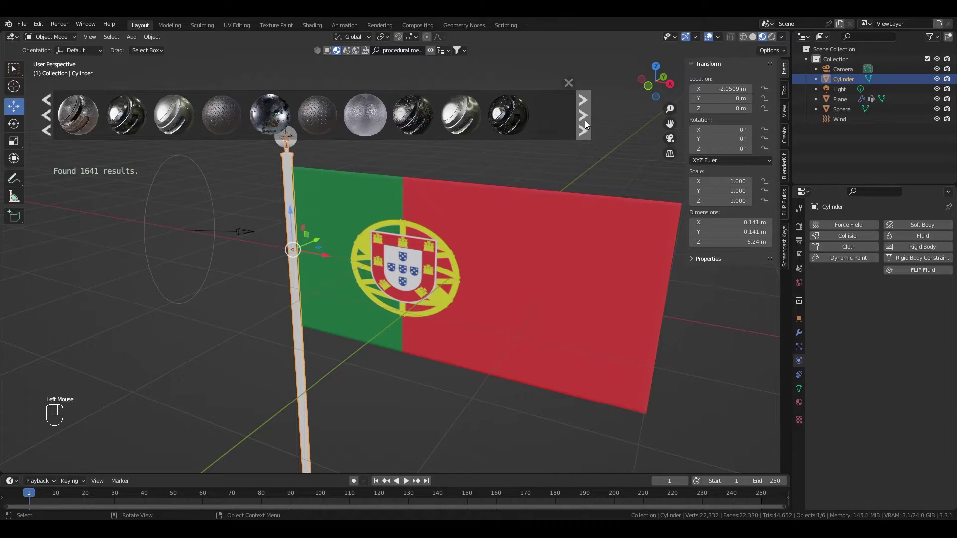
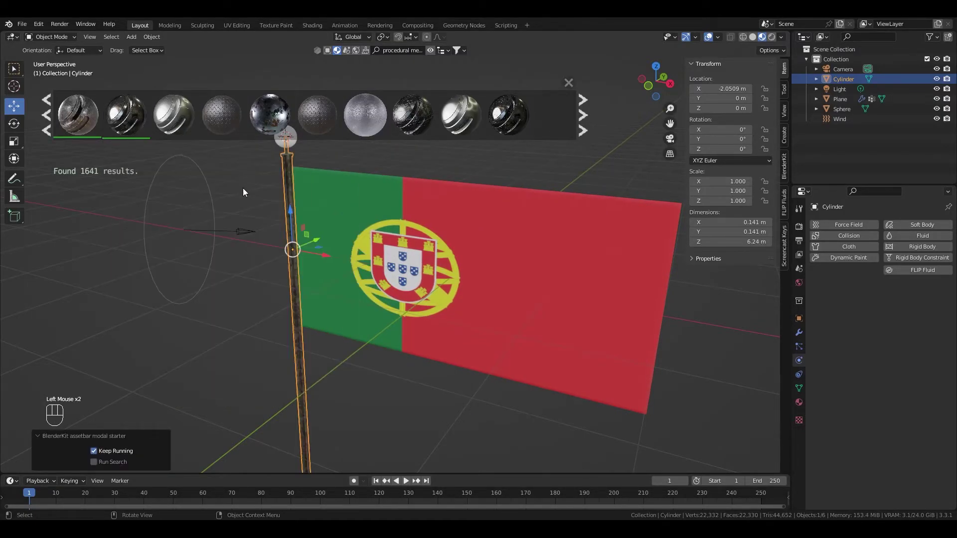
{"action": "left_click_drag", "start_coordinate": [256, 202], "coordinate": [257, 227]}
{"action": "left_click", "coordinate": [282, 166]}
{"action": "left_click_drag", "start_coordinate": [410, 54], "coordinate": [411, 52]}
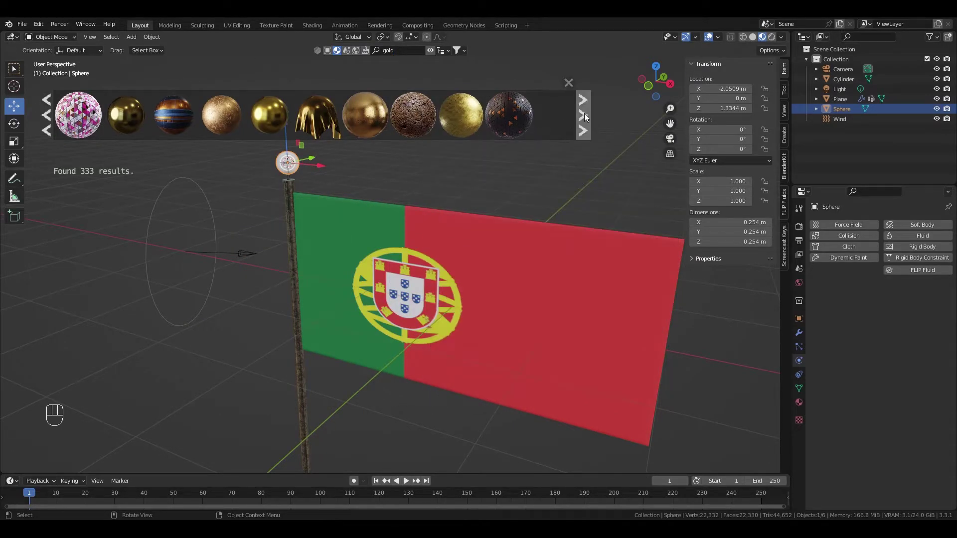
- Apply the GOLD material to the sphere and close the BlenderKit browser
{"action": "left_click", "coordinate": [587, 117]}
{"action": "left_click", "coordinate": [587, 117]}
{"action": "double_click", "coordinate": [49, 116]}
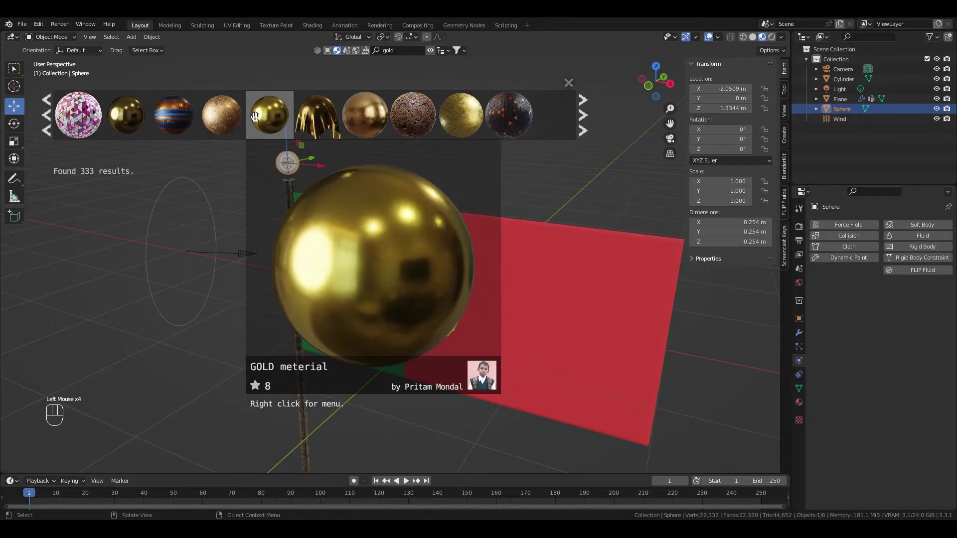
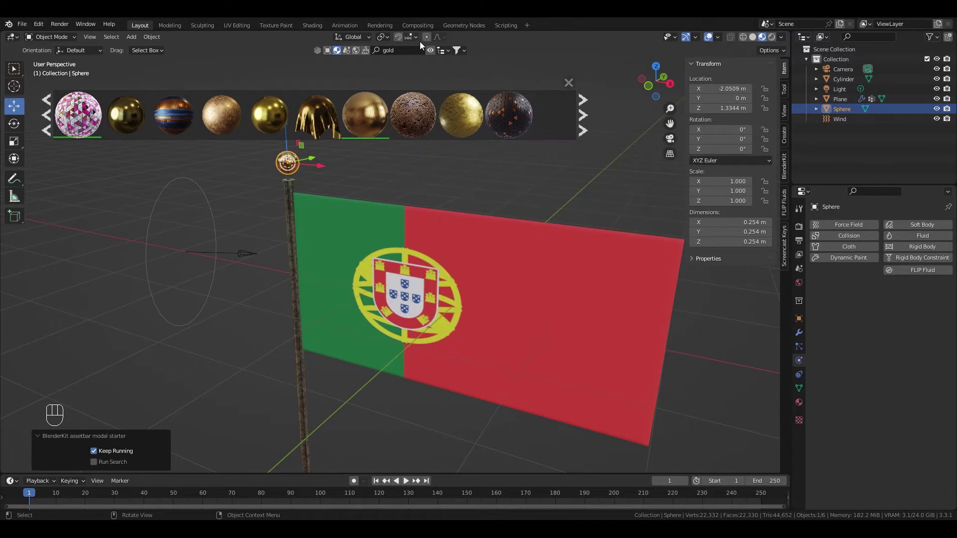
{"action": "left_click", "coordinate": [431, 52]}
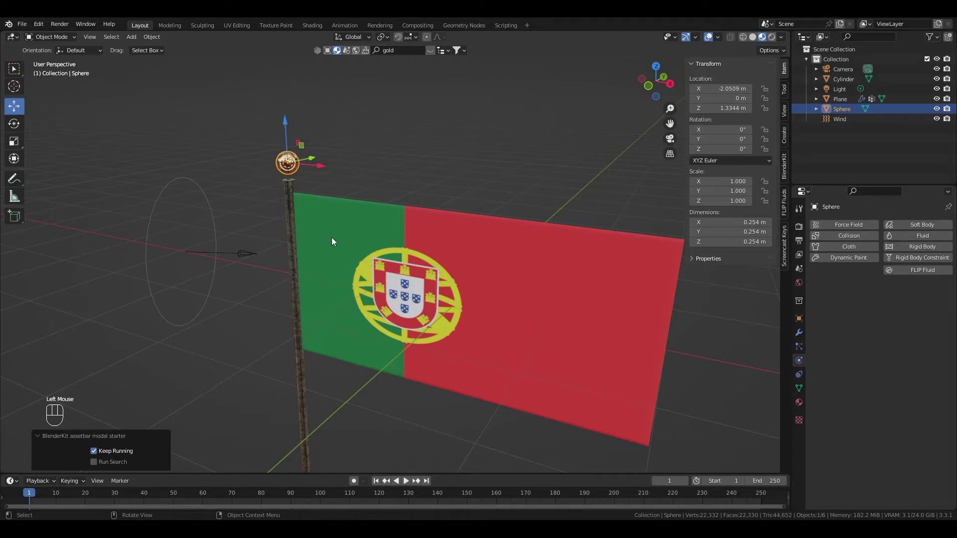
- Shrink the gold sphere atop the pole to about 0.219 m and apply its scale
{"action": "left_click_drag", "start_coordinate": [334, 239], "coordinate": [348, 220]}
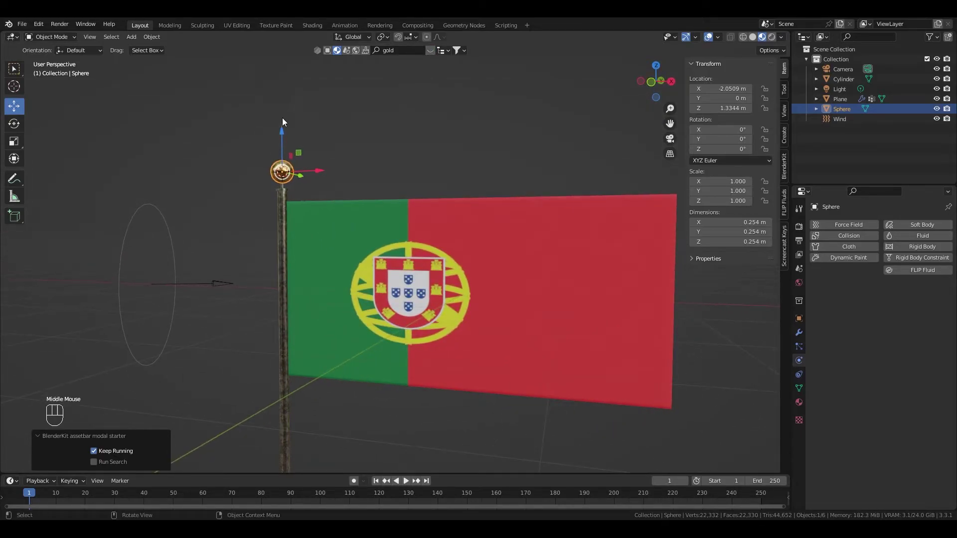
{"action": "left_click_drag", "start_coordinate": [243, 135], "coordinate": [256, 139]}
{"action": "scroll", "scroll_direction": "up", "scroll_amount": 3}
{"action": "left_click_drag", "start_coordinate": [242, 145], "coordinate": [257, 145]}
{"action": "left_click_drag", "start_coordinate": [247, 147], "coordinate": [303, 179]}
{"action": "scroll", "scroll_direction": "up", "scroll_amount": 3}
{"action": "key", "text": "s"}
{"action": "left_click", "coordinate": [209, 136]}
{"action": "key", "text": "ctrl+a"}
{"action": "left_click_drag", "start_coordinate": [224, 149], "coordinate": [193, 168]}
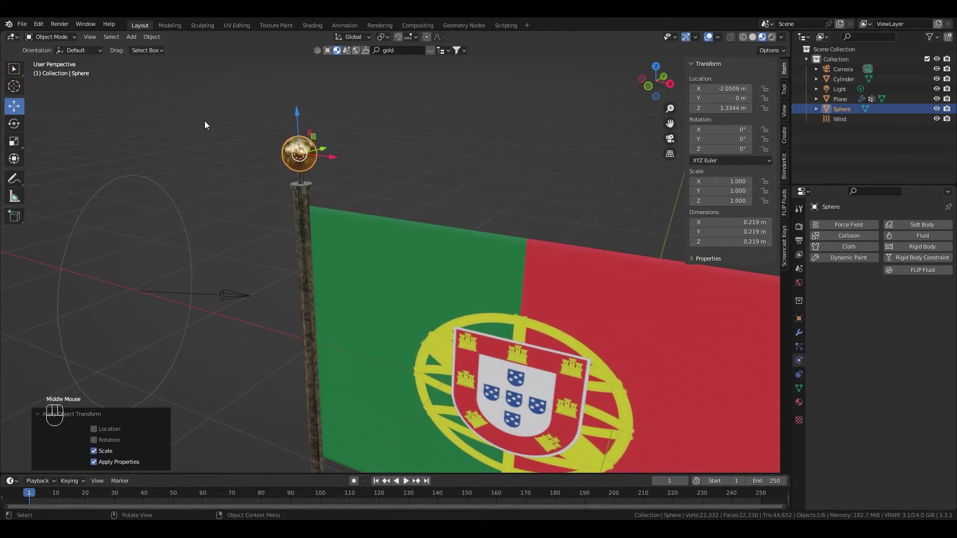
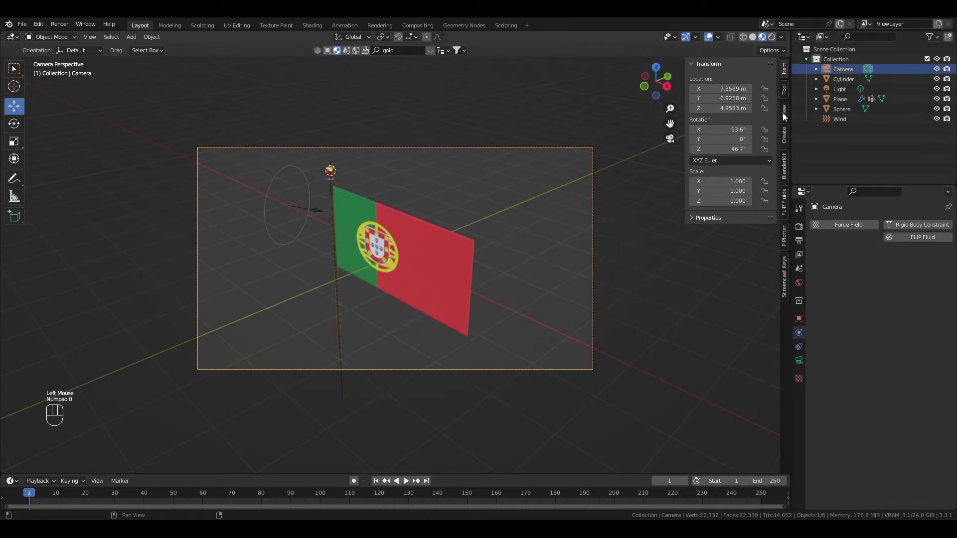
- With Lock Camera to View enabled, reframe the camera so the flag sits further left
{"action": "left_click", "coordinate": [787, 113]}
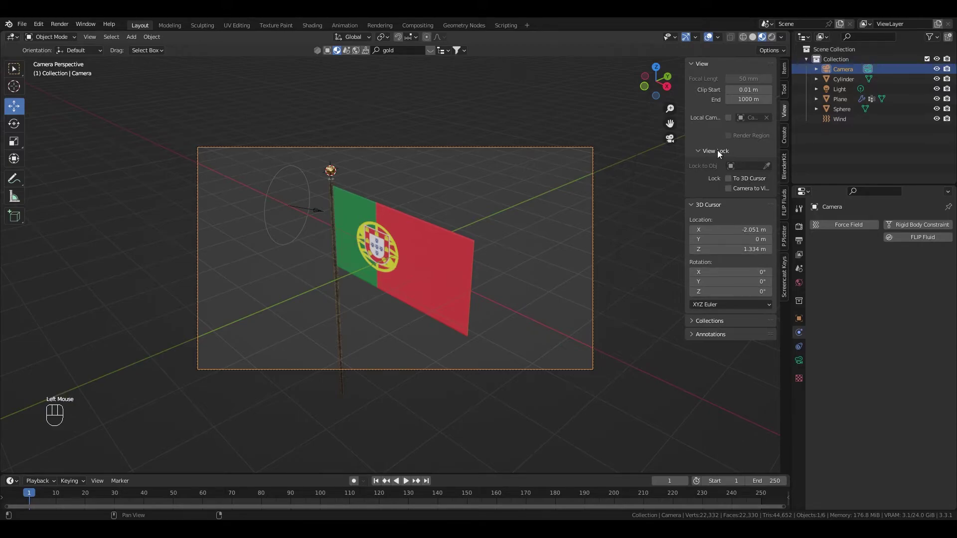
{"action": "left_click", "coordinate": [732, 189]}
{"action": "middle_click", "coordinate": [379, 270]}
{"action": "middle_click", "coordinate": [375, 254]}
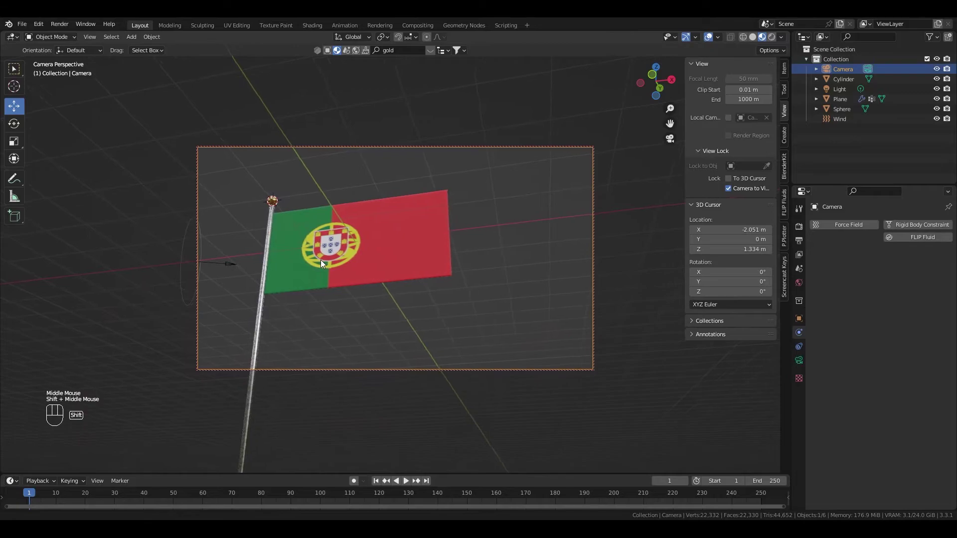
{"action": "middle_click", "coordinate": [323, 273]}
{"action": "middle_click", "coordinate": [321, 267]}
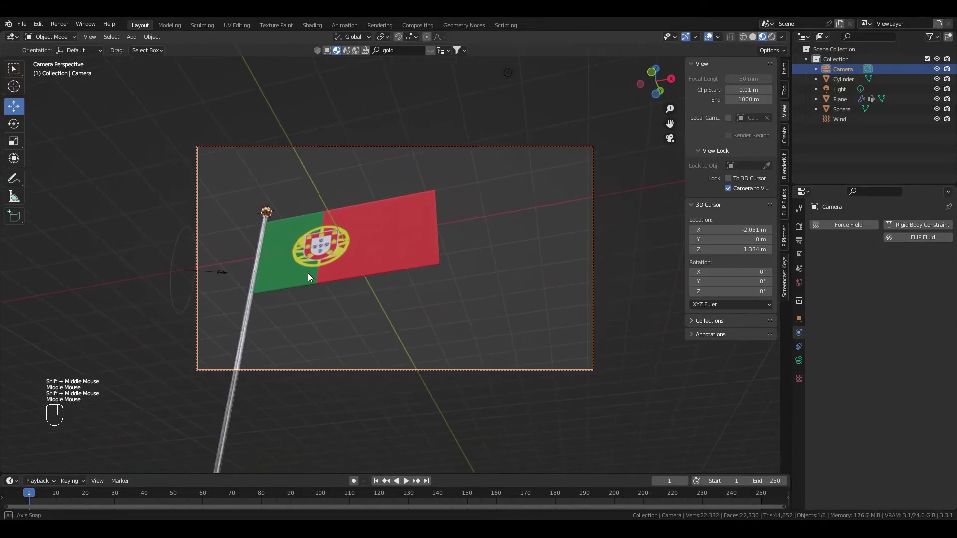
{"action": "middle_click", "coordinate": [311, 281]}
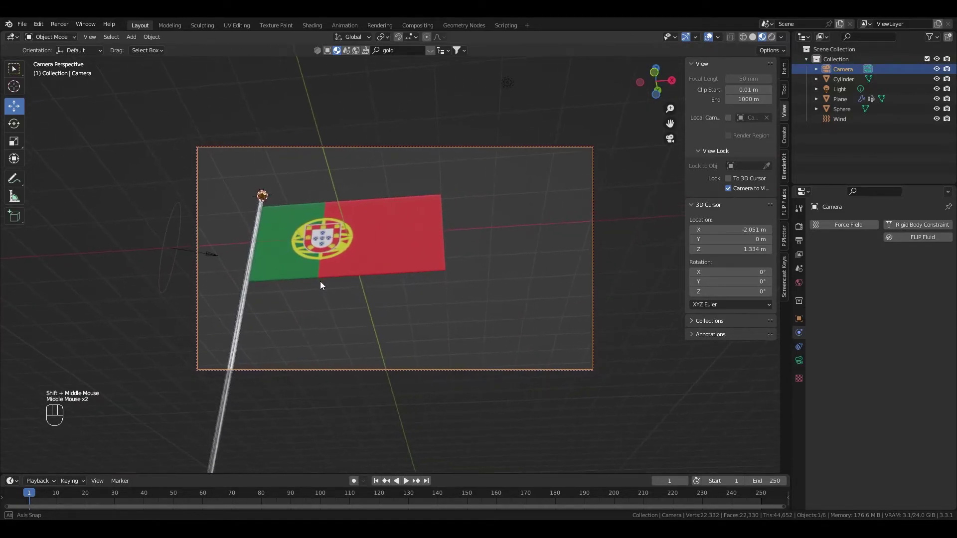
{"action": "middle_click", "coordinate": [317, 293]}
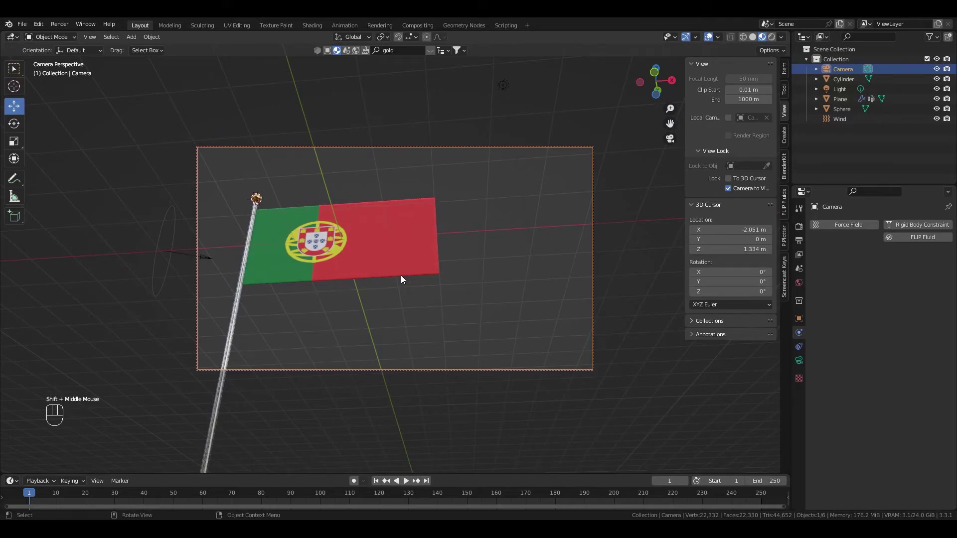
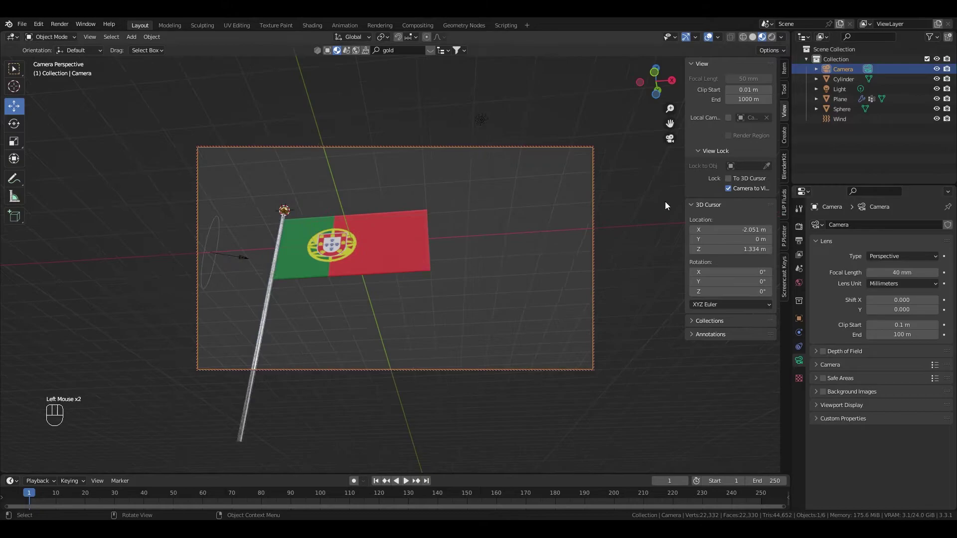
{"action": "left_click_drag", "start_coordinate": [375, 301], "coordinate": [349, 306]}
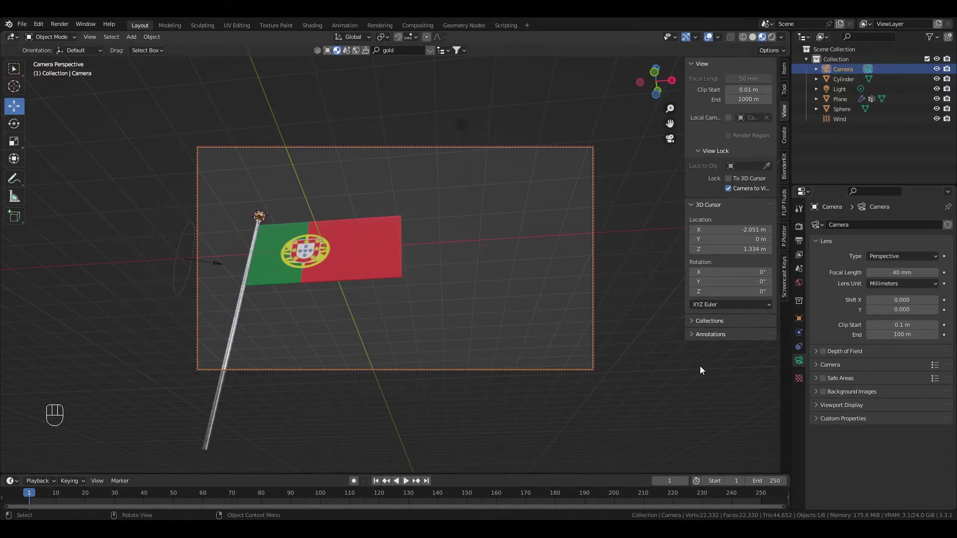
- Unlock the camera from view navigation and preview the waving flag in Rendered shading against the sky
{"action": "left_click", "coordinate": [731, 190]}
{"action": "left_click", "coordinate": [553, 140]}
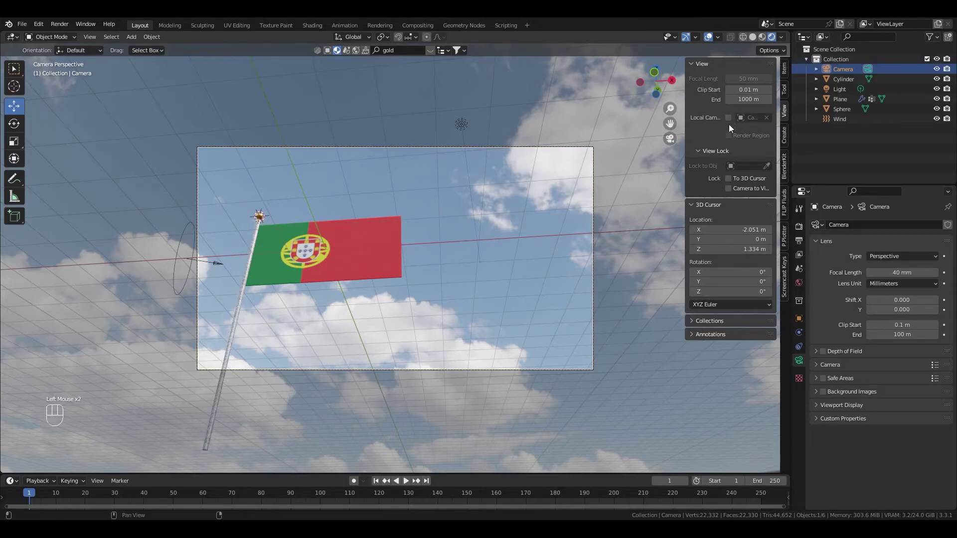
{"action": "key", "text": "space"}
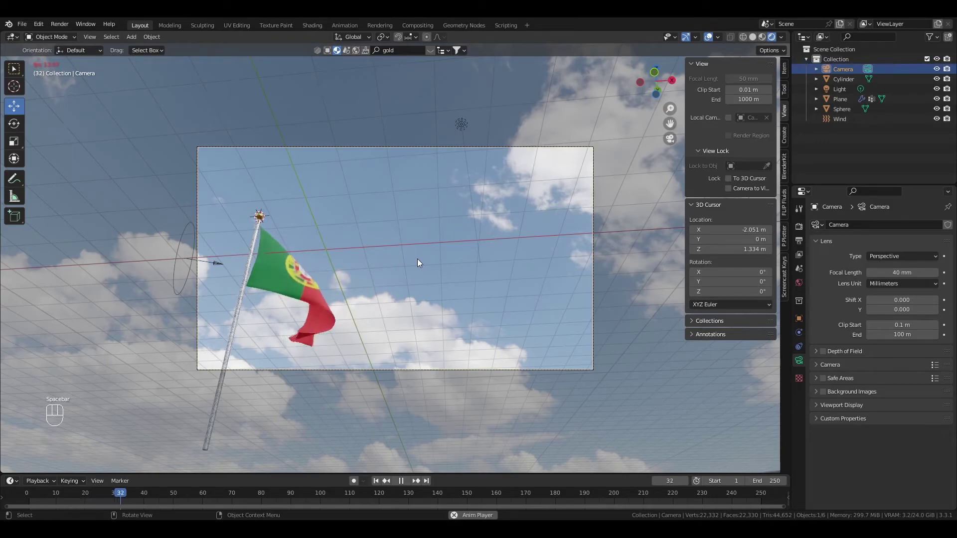
{"action": "key", "text": "space"}
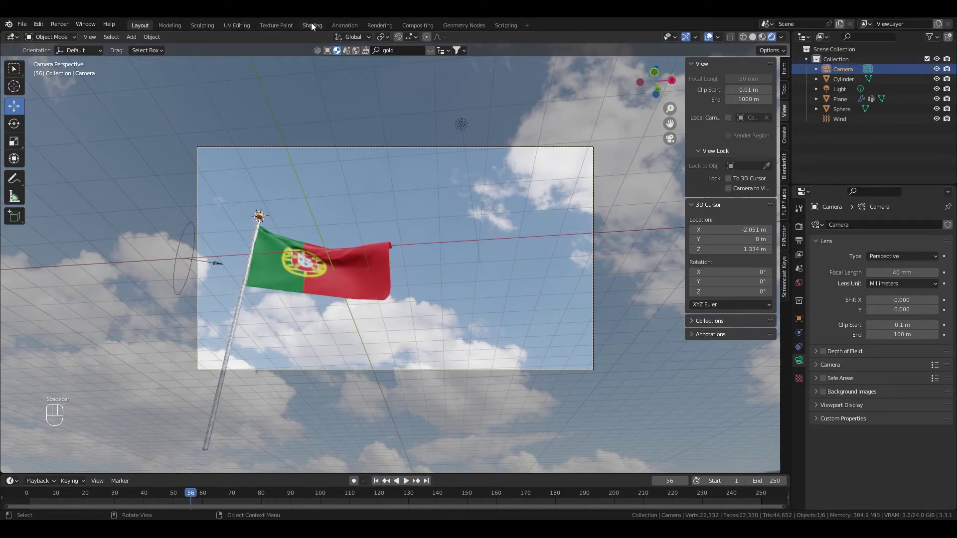
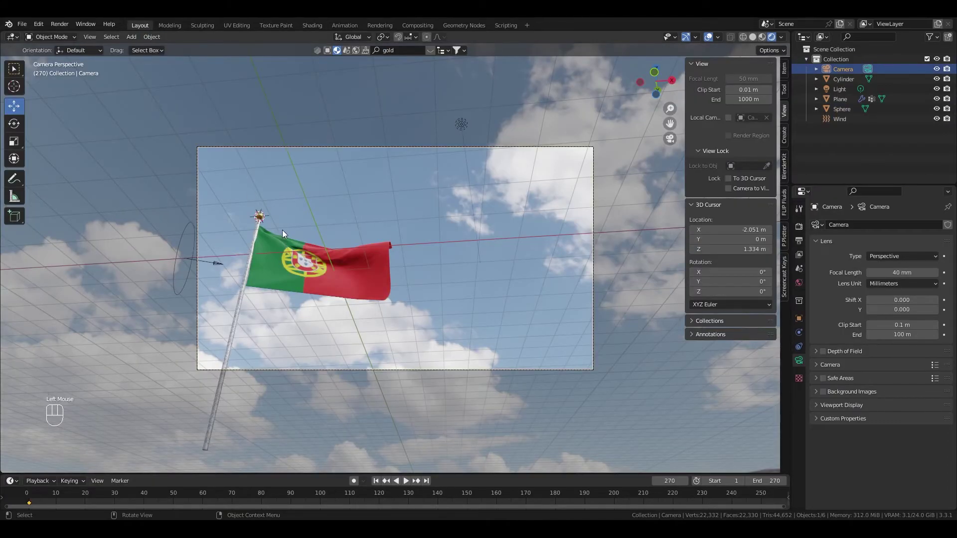
- Bake the flag plane's cloth simulation cache for all 270 frames from Physics properties
{"action": "key", "text": "n"}
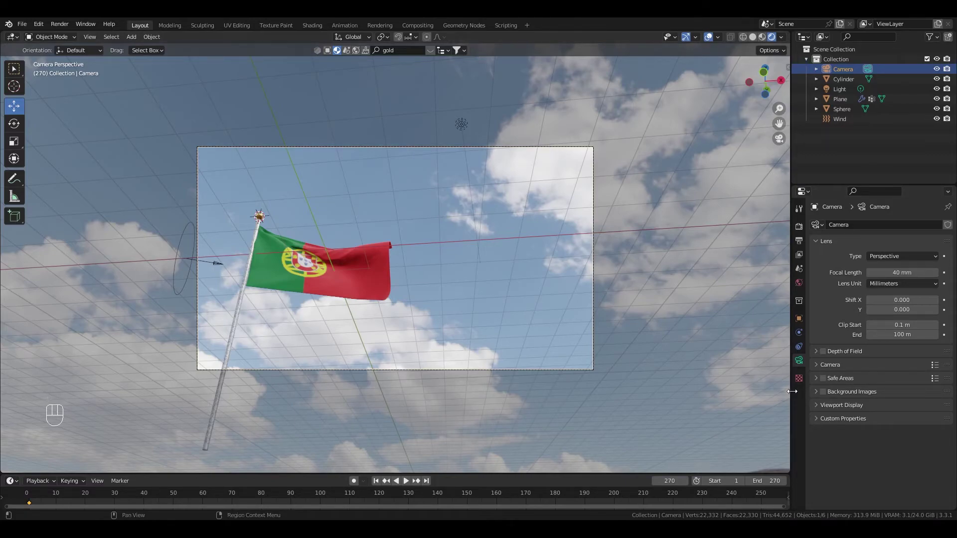
{"action": "left_click", "coordinate": [388, 257]}
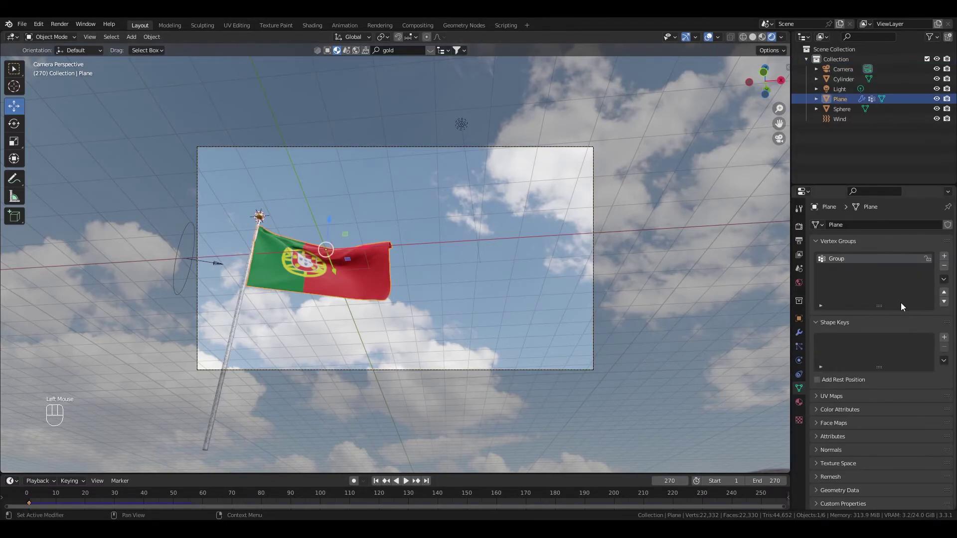
{"action": "left_click", "coordinate": [803, 359]}
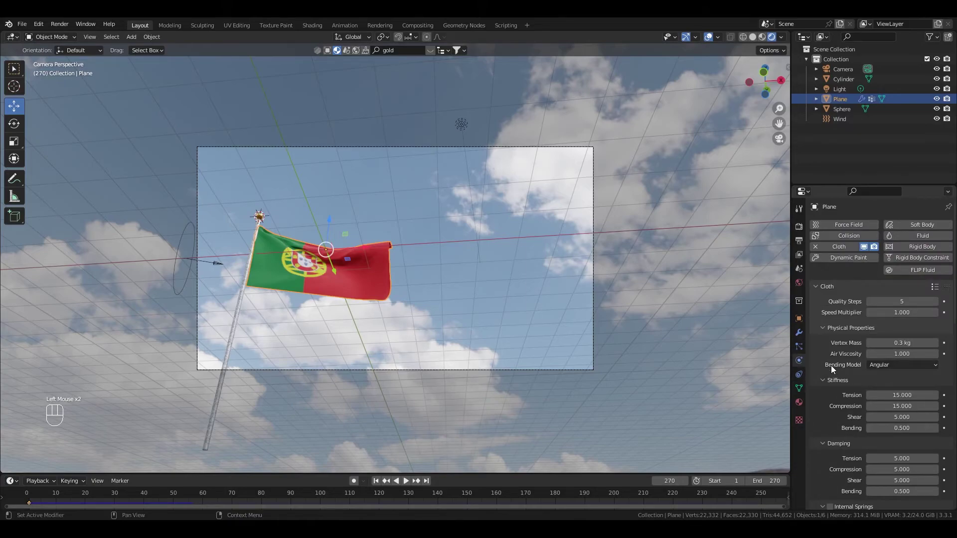
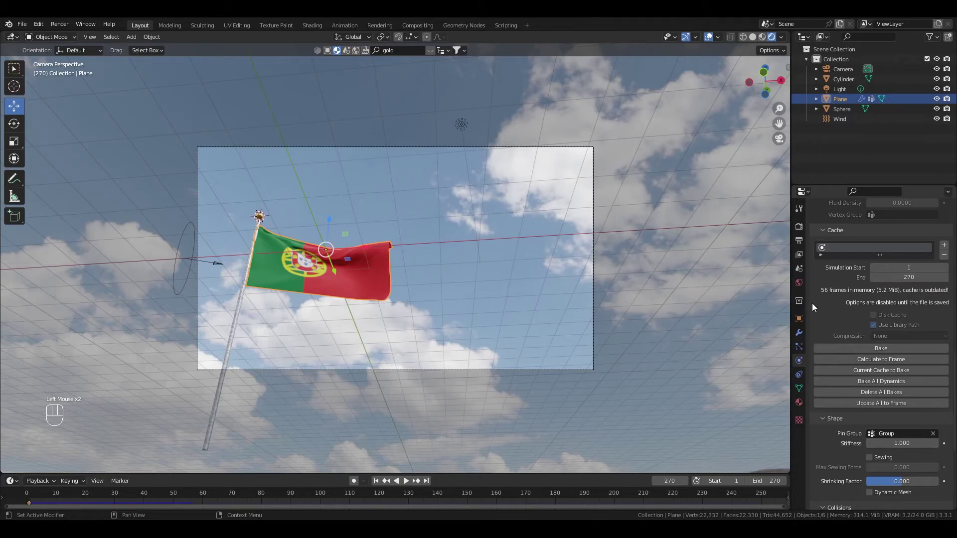
{"action": "left_click_drag", "start_coordinate": [886, 348], "coordinate": [847, 284]}
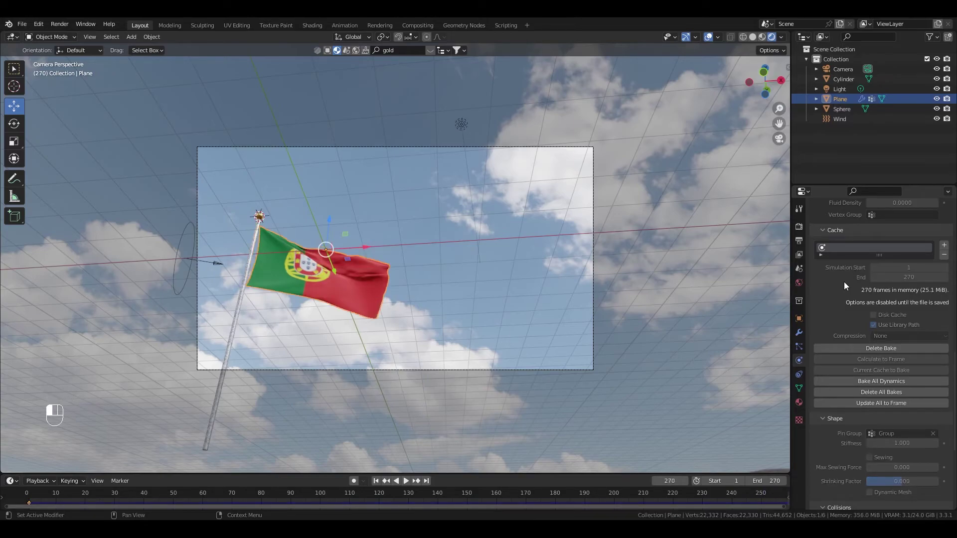
- Play back the baked cloth animation to check the flag waves, then stop
{"action": "key", "text": "space"}
{"action": "left_click", "coordinate": [848, 284]}
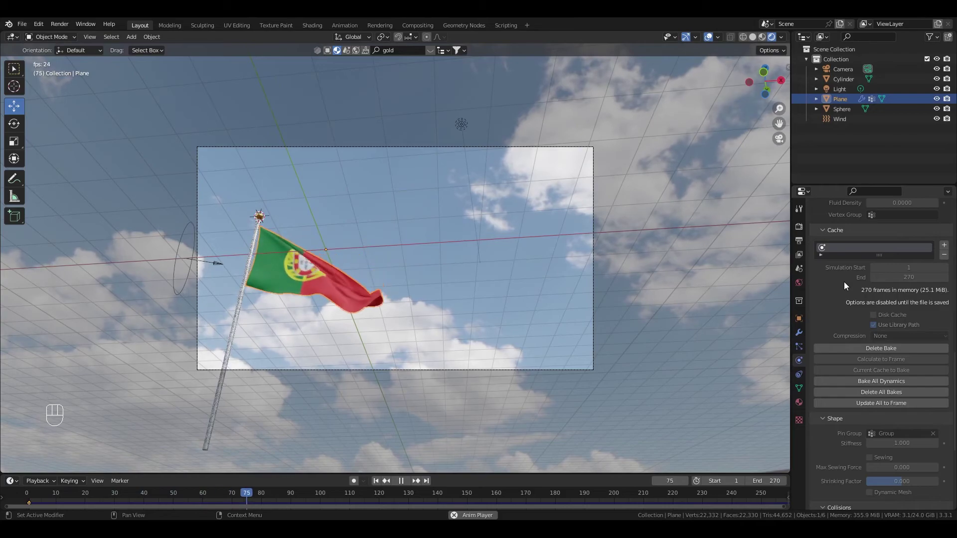
{"action": "key", "text": "space"}
- Return to frame 1 and set the render engine to Cycles on GPU Compute
{"action": "left_click", "coordinate": [381, 485]}
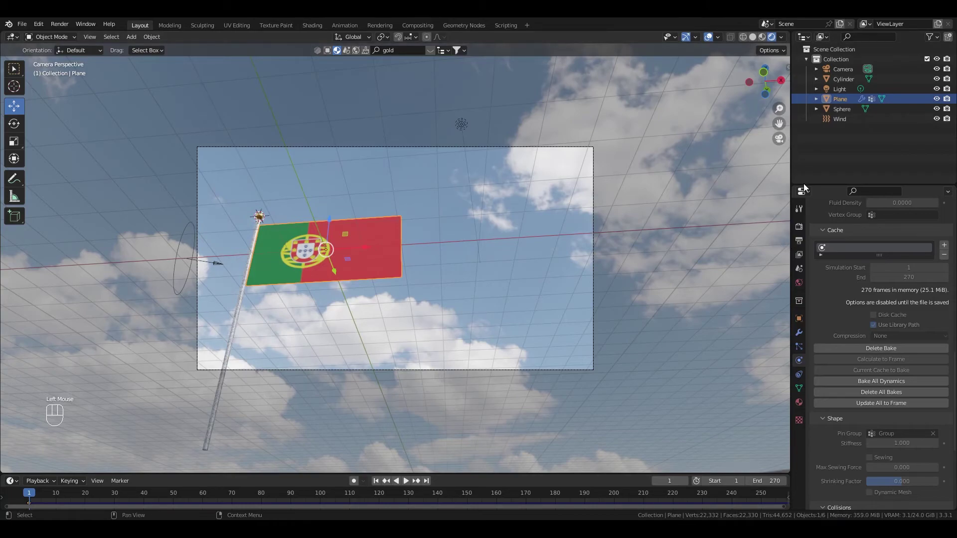
{"action": "left_click", "coordinate": [802, 231]}
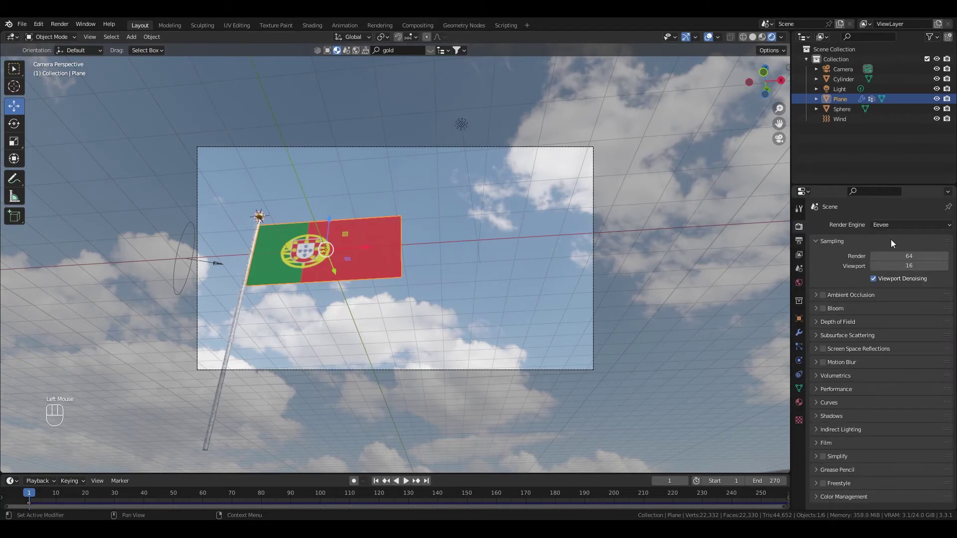
{"action": "left_click_drag", "start_coordinate": [900, 229], "coordinate": [888, 259]}
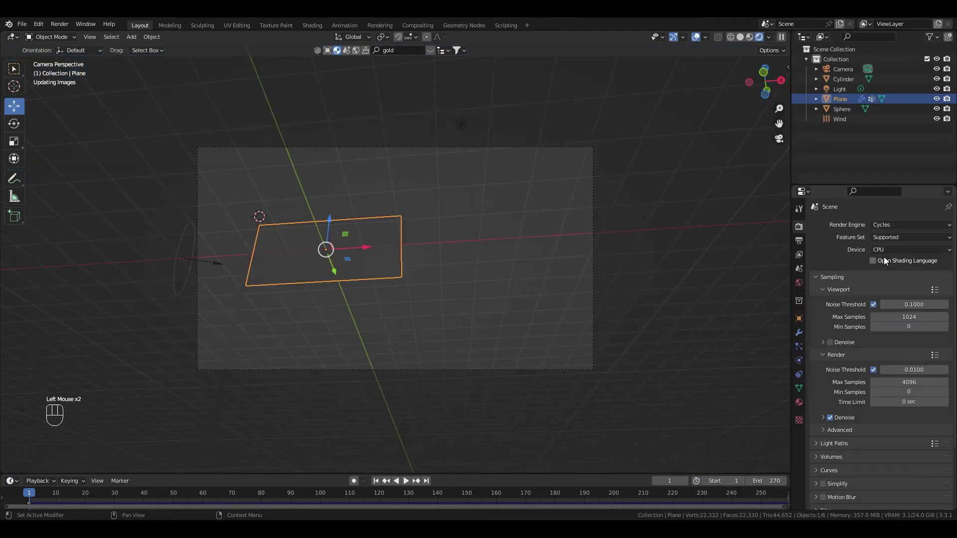
{"action": "left_click_drag", "start_coordinate": [884, 254], "coordinate": [888, 272]}
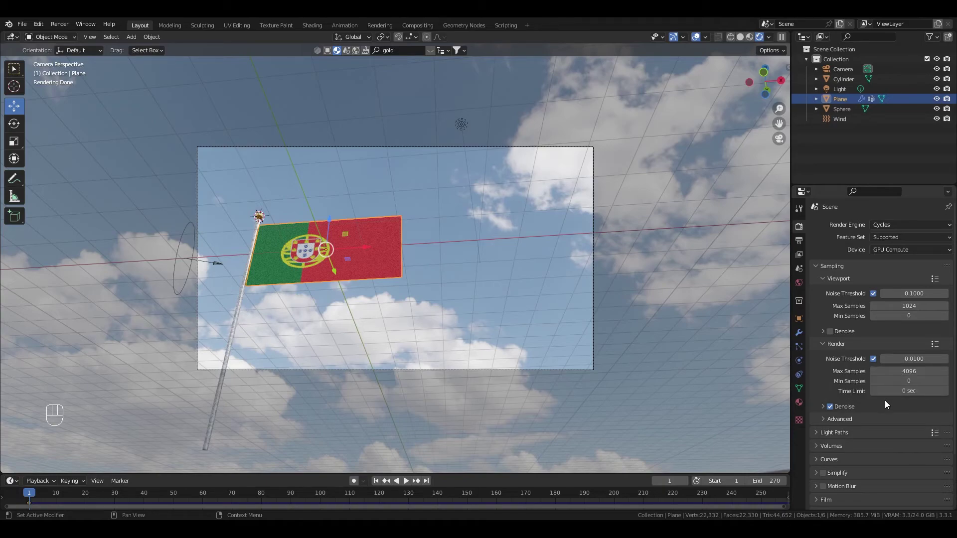
- Expand the Color Management panel in Render Properties
{"action": "scroll", "scroll_direction": "down", "scroll_amount": 3}
{"action": "scroll", "scroll_direction": "down", "scroll_amount": 3}
{"action": "left_click", "coordinate": [867, 508]}
{"action": "scroll", "scroll_direction": "down", "scroll_amount": 3}
- Set the colour management Look to Medium High Contrast over the Filmic view transform
{"action": "left_click", "coordinate": [887, 470]}
{"action": "scroll", "scroll_direction": "down", "scroll_amount": 3}
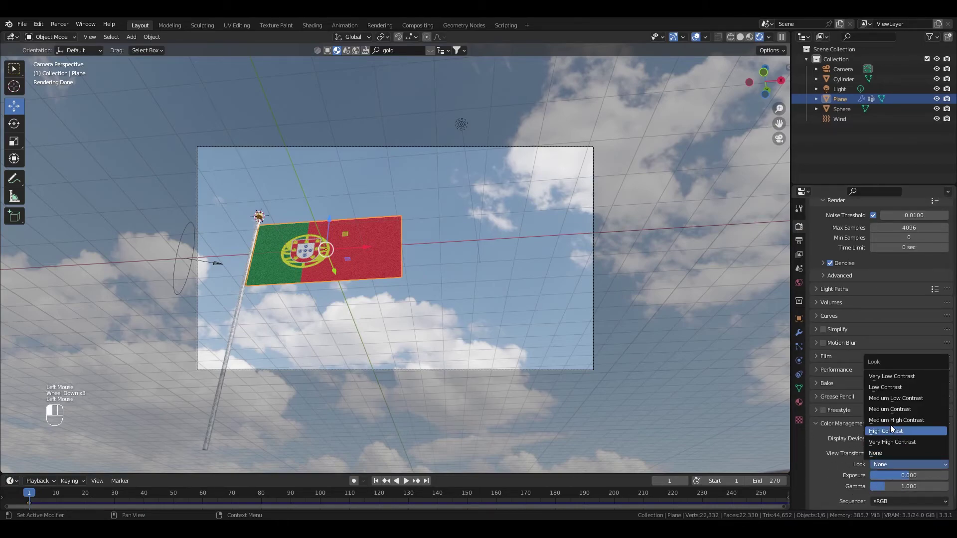
{"action": "left_click", "coordinate": [893, 427]}
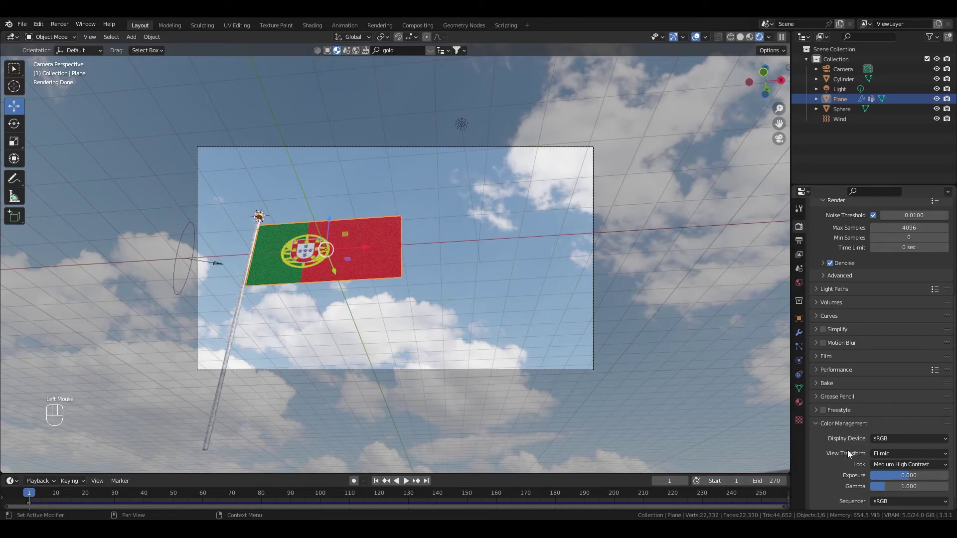
{"action": "scroll", "scroll_direction": "up", "scroll_amount": 3}
{"action": "scroll", "scroll_direction": "up", "scroll_amount": 3}
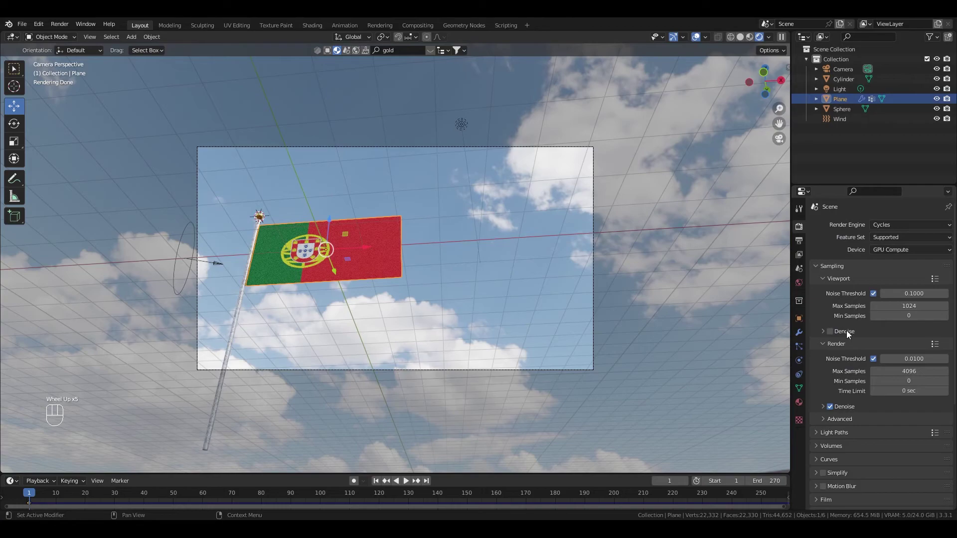
- Enable Render Region in Output Properties and start choosing an output folder
{"action": "left_click", "coordinate": [802, 246]}
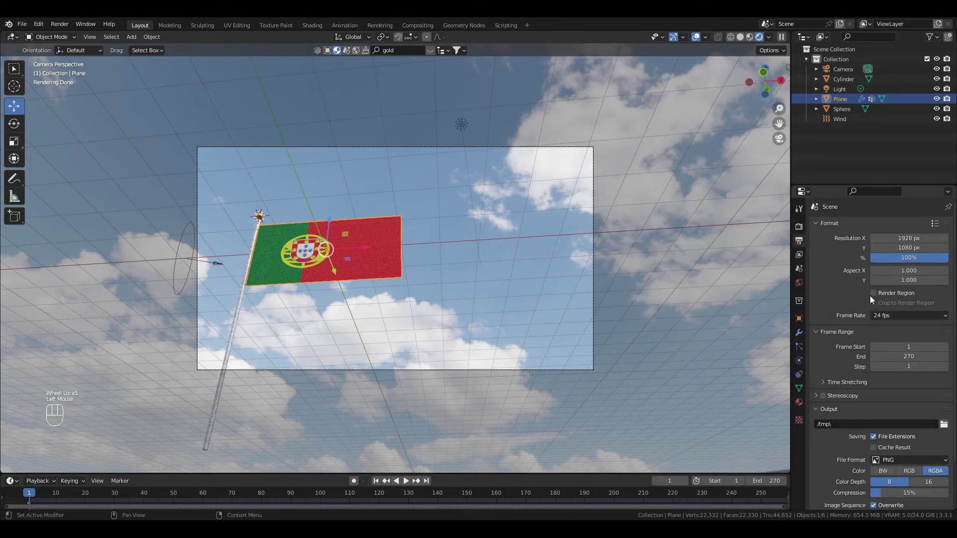
{"action": "left_click", "coordinate": [875, 297]}
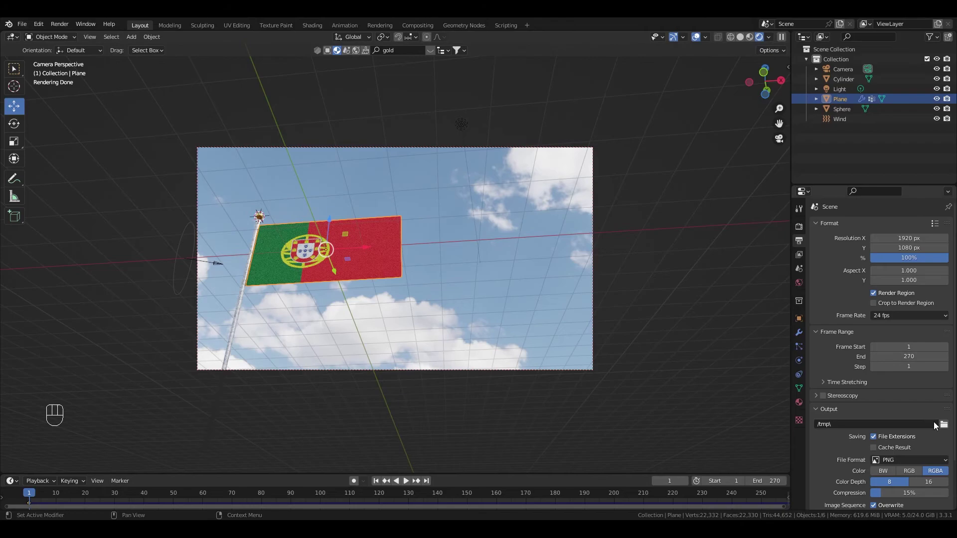
{"action": "left_click", "coordinate": [944, 427]}
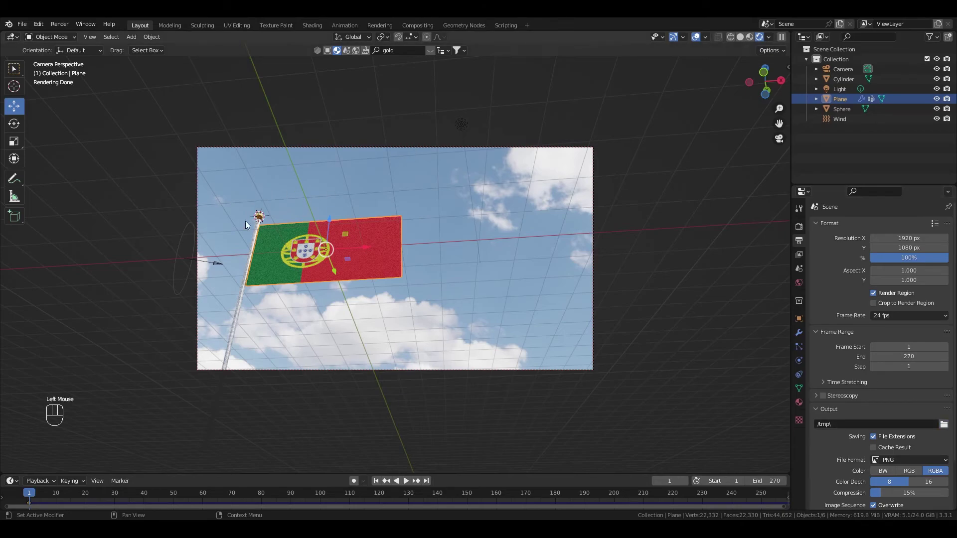
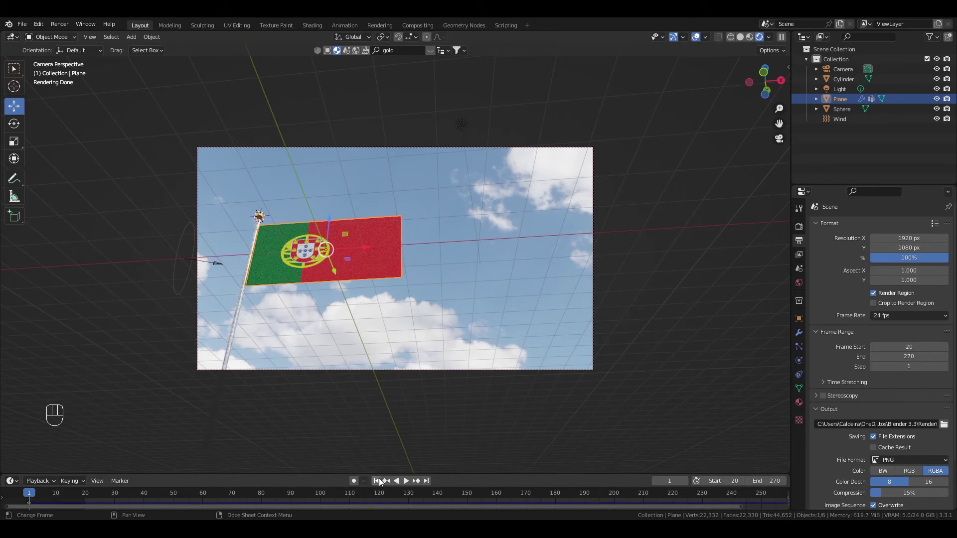
{"action": "left_click", "coordinate": [383, 483]}
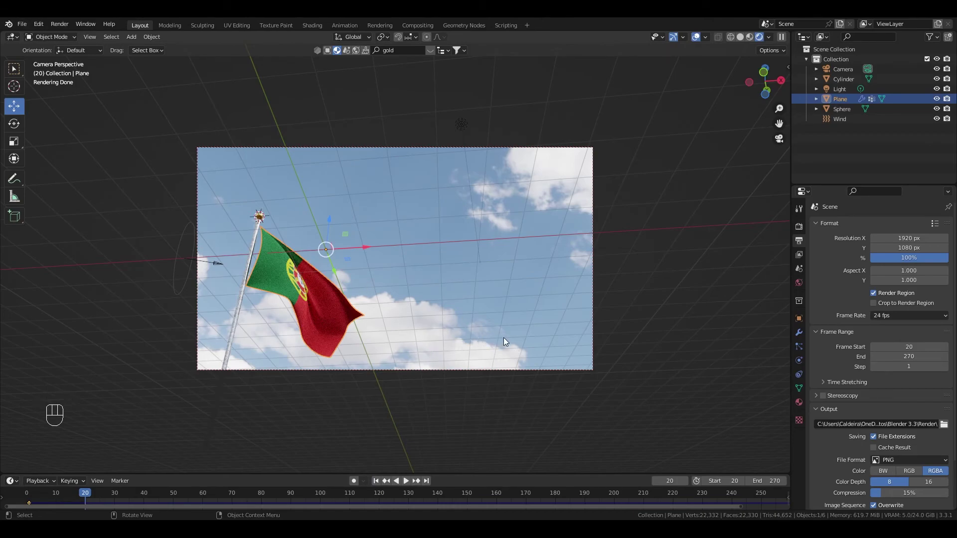
{"action": "scroll", "scroll_direction": "down", "scroll_amount": 3}
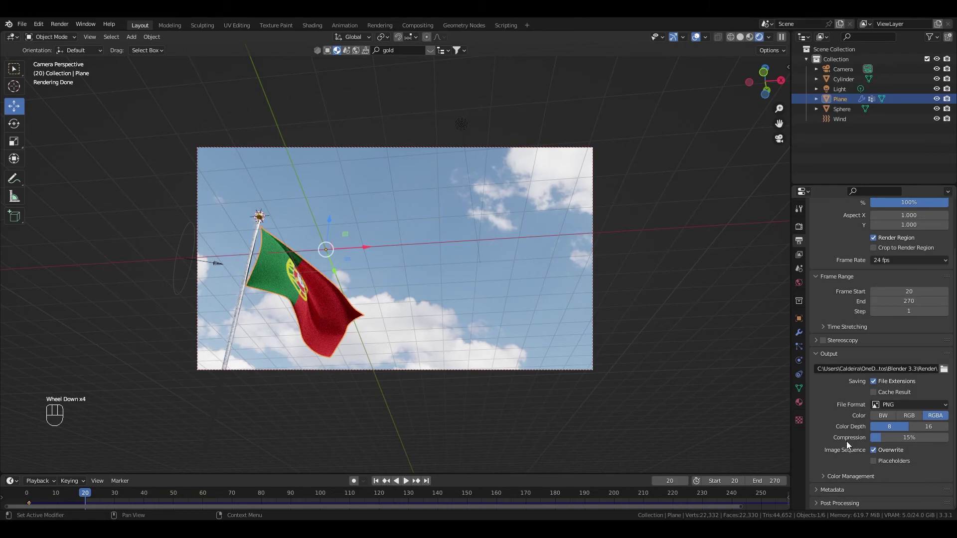
{"action": "left_click", "coordinate": [802, 226]}
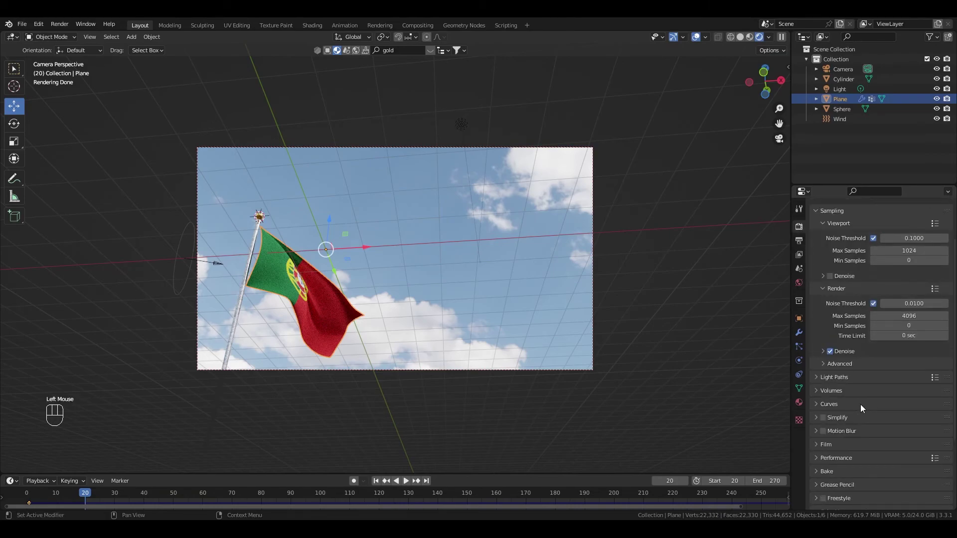
{"action": "scroll", "scroll_direction": "down", "scroll_amount": 3}
{"action": "scroll", "scroll_direction": "up", "scroll_amount": 3}
{"action": "scroll", "scroll_direction": "up", "scroll_amount": 3}
{"action": "left_click", "coordinate": [801, 243]}
{"action": "scroll", "scroll_direction": "down", "scroll_amount": 3}
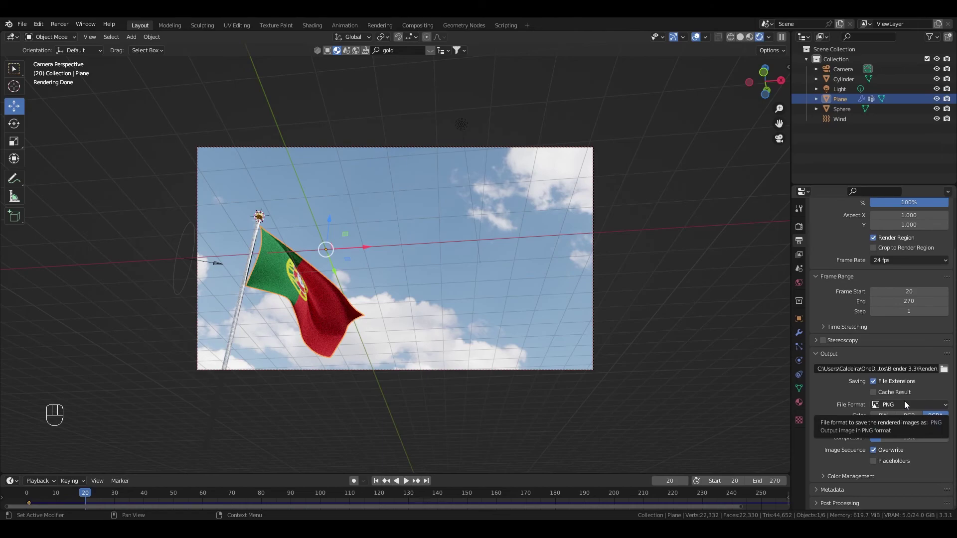
- Set output to FFmpeg Video in an MPEG-4 container with H.264 codec at High Quality
{"action": "left_click_drag", "start_coordinate": [908, 403], "coordinate": [919, 456]}
{"action": "scroll", "scroll_direction": "down", "scroll_amount": 3}
{"action": "left_click_drag", "start_coordinate": [825, 477], "coordinate": [882, 461]}
{"action": "scroll", "scroll_direction": "down", "scroll_amount": 3}
{"action": "left_click", "coordinate": [893, 454]}
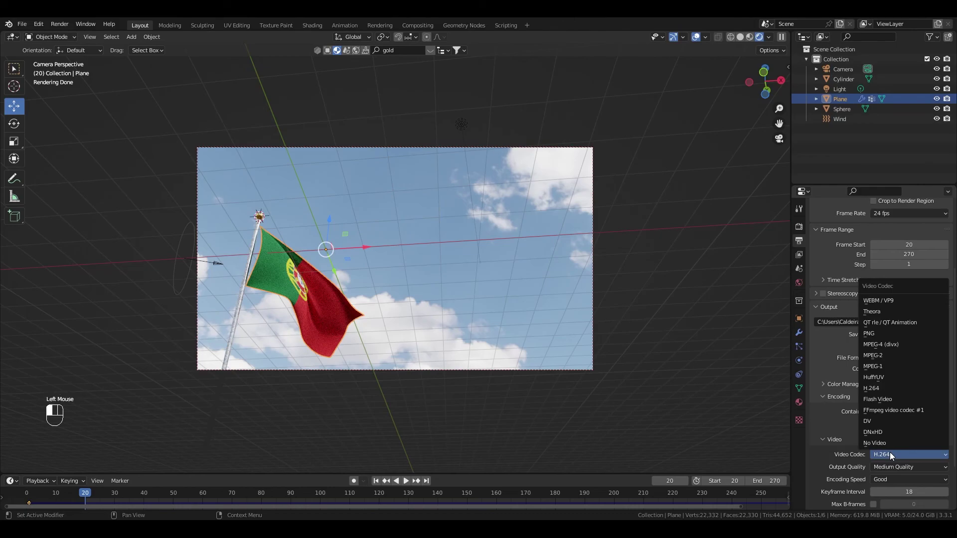
{"action": "left_click_drag", "start_coordinate": [893, 413], "coordinate": [878, 383]}
{"action": "scroll", "scroll_direction": "down", "scroll_amount": 3}
{"action": "left_click", "coordinate": [891, 419]}
{"action": "left_click", "coordinate": [890, 420]}
{"action": "left_click_drag", "start_coordinate": [888, 406], "coordinate": [888, 451]}
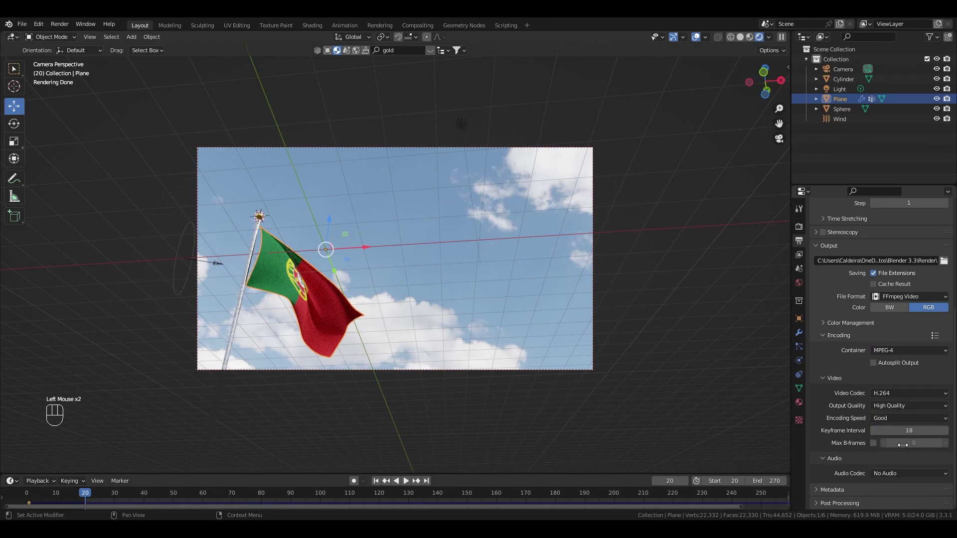